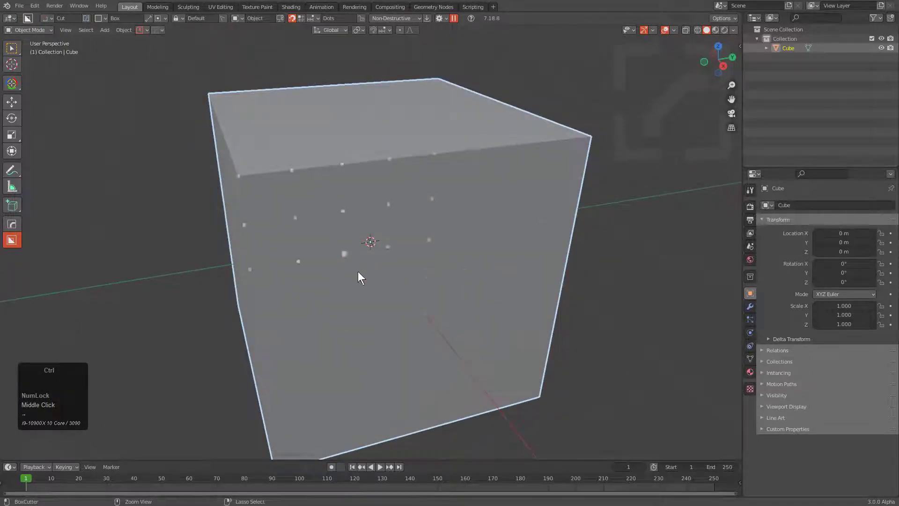
- Frame the cube's front face and set BoxCutter to Slice mode for the cut
{"action": "left_click_drag", "start_coordinate": [405, 202], "coordinate": [418, 168]}
{"action": "scroll", "scroll_direction": "up", "scroll_amount": 3}
{"action": "scroll", "scroll_direction": "down", "scroll_amount": 3}
{"action": "left_click_drag", "start_coordinate": [363, 143], "coordinate": [400, 308]}
{"action": "key", "text": "x"}
{"action": "left_click", "coordinate": [386, 285]}
{"action": "key", "text": "a"}
{"action": "key", "text": "a"}
{"action": "left_click", "coordinate": [361, 208]}
{"action": "middle_click", "coordinate": [365, 215]}
{"action": "middle_click", "coordinate": [296, 179]}
{"action": "scroll", "scroll_direction": "up", "scroll_amount": 3}
- Cut an angled rectangular slice across the front face and isolate the slice piece in local view
{"action": "left_click_drag", "start_coordinate": [352, 158], "coordinate": [477, 172]}
{"action": "key", "text": "shift+d"}
{"action": "right_click", "coordinate": [493, 150]}
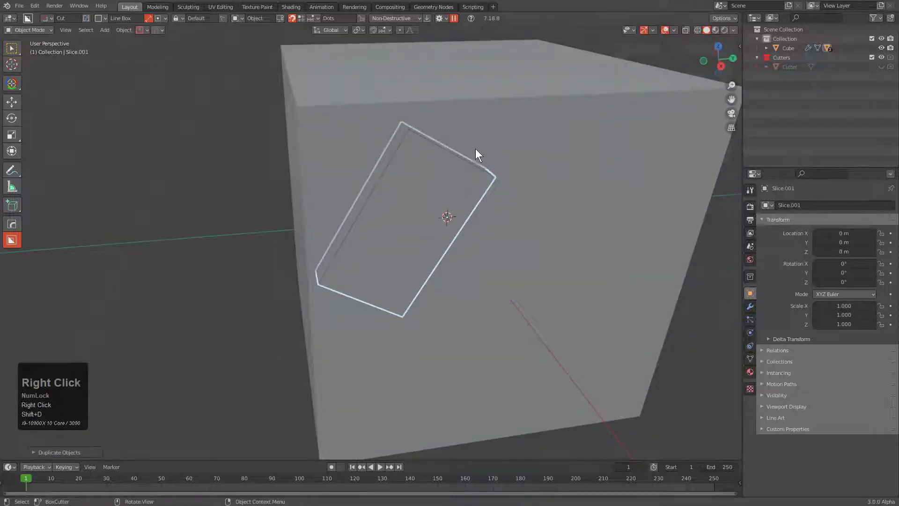
{"action": "key", "text": "/"}
{"action": "key", "text": "q"}
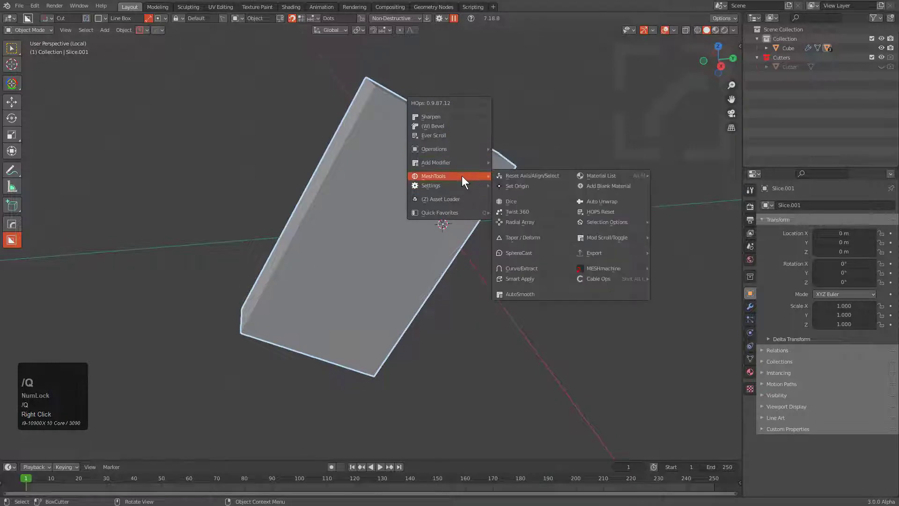
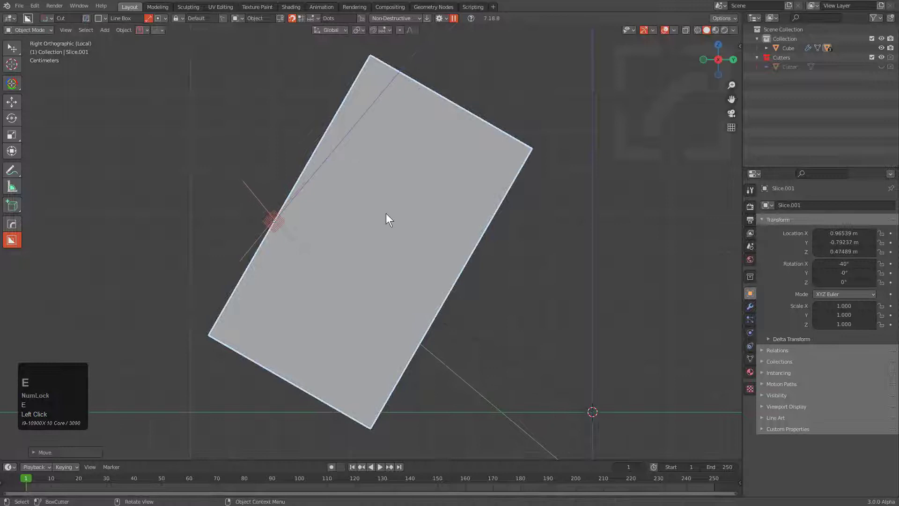
- Rotate the isolated slice in right ortho view and try an Alt+X mirror, then undo the mirror
{"action": "key", "text": "r"}
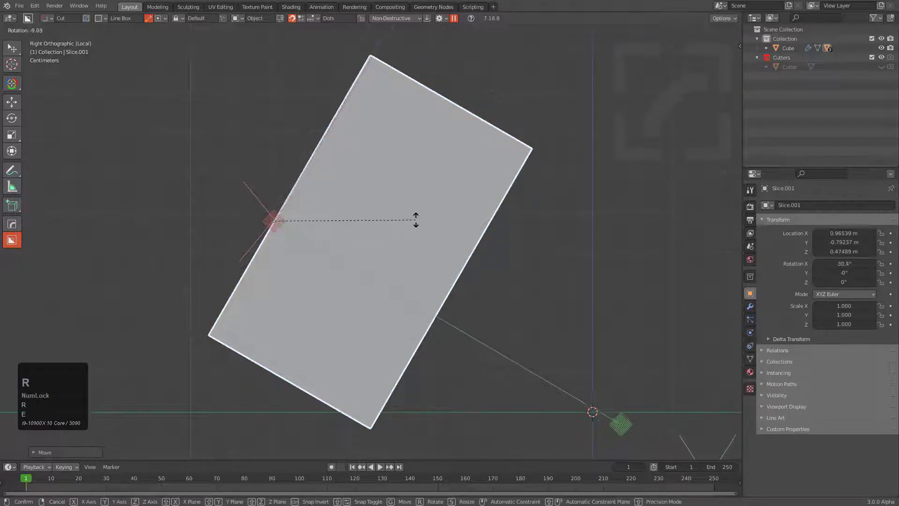
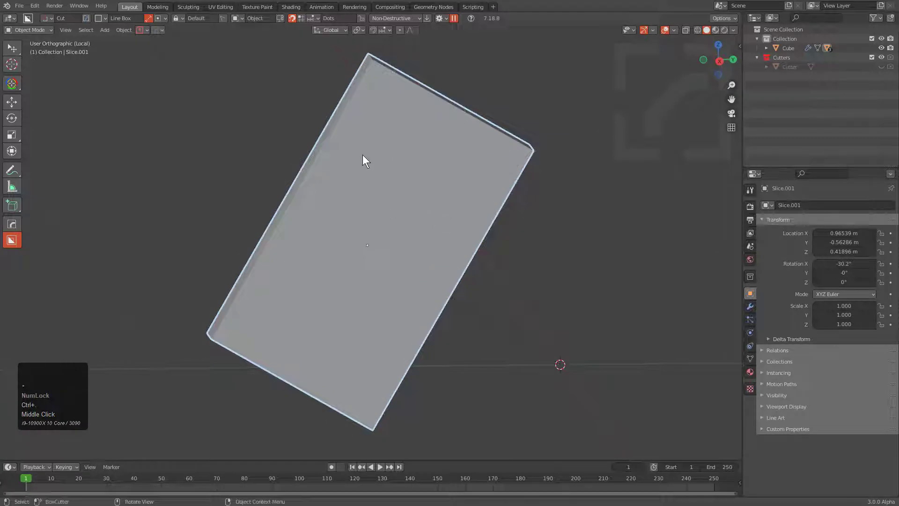
{"action": "middle_click", "coordinate": [392, 196]}
{"action": "key", "text": "alt+x"}
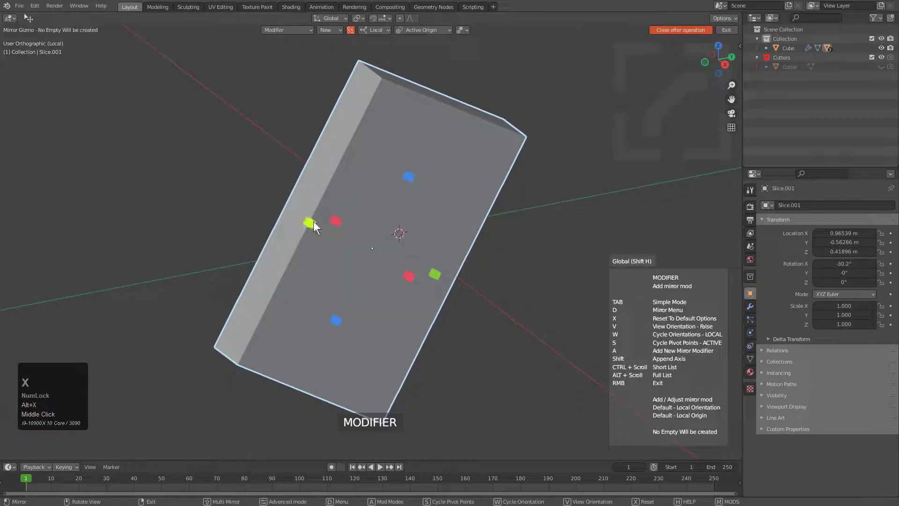
{"action": "left_click", "coordinate": [315, 221]}
{"action": "key", "text": "alt+x"}
{"action": "left_click", "coordinate": [405, 182]}
{"action": "key", "text": "ctrl+z"}
- Delete the rotated trial copy Slice.001, exit local view and reselect the slice on the cube face
{"action": "left_click_drag", "start_coordinate": [409, 178], "coordinate": [443, 171]}
{"action": "key", "text": "x"}
{"action": "left_click", "coordinate": [443, 172]}
{"action": "key", "text": "KP_Divide"}
{"action": "scroll", "scroll_direction": "down", "scroll_amount": 3}
{"action": "left_click", "coordinate": [433, 187]}
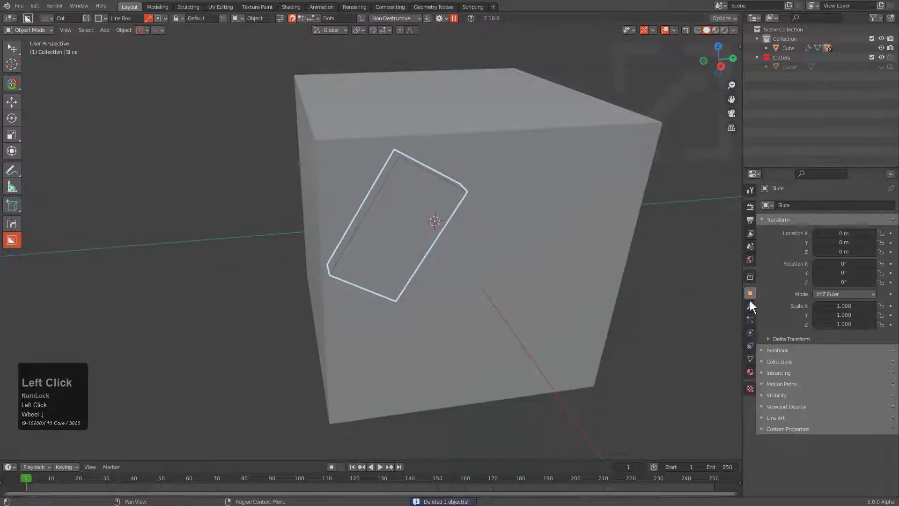
- Add a planar Decimate modifier to the slice and set its origin at the slice's centre via HardOps
{"action": "left_click", "coordinate": [758, 311]}
{"action": "scroll", "scroll_direction": "up", "scroll_amount": 3}
{"action": "key", "text": "q"}
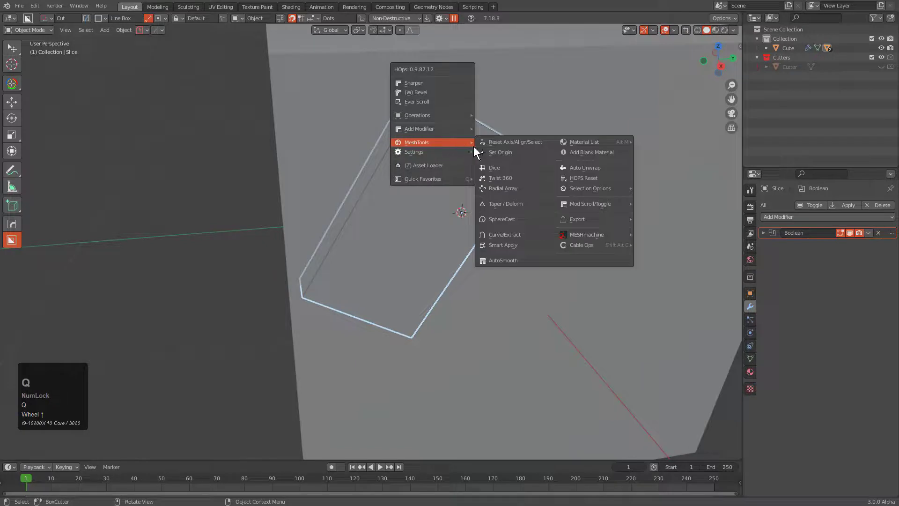
{"action": "left_click", "coordinate": [501, 157]}
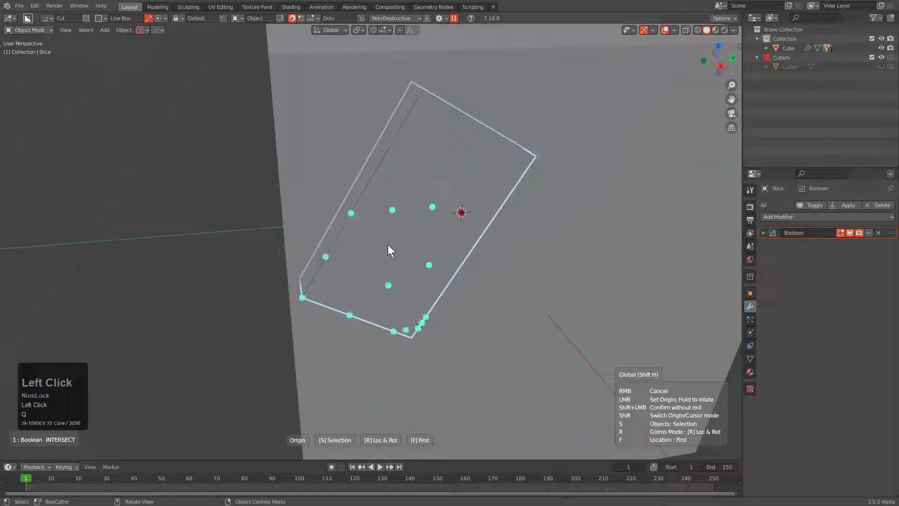
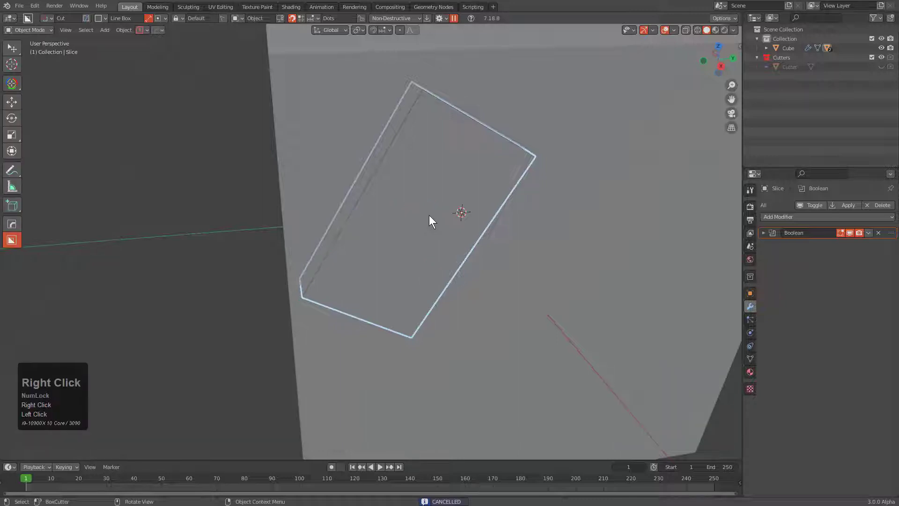
{"action": "key", "text": "q"}
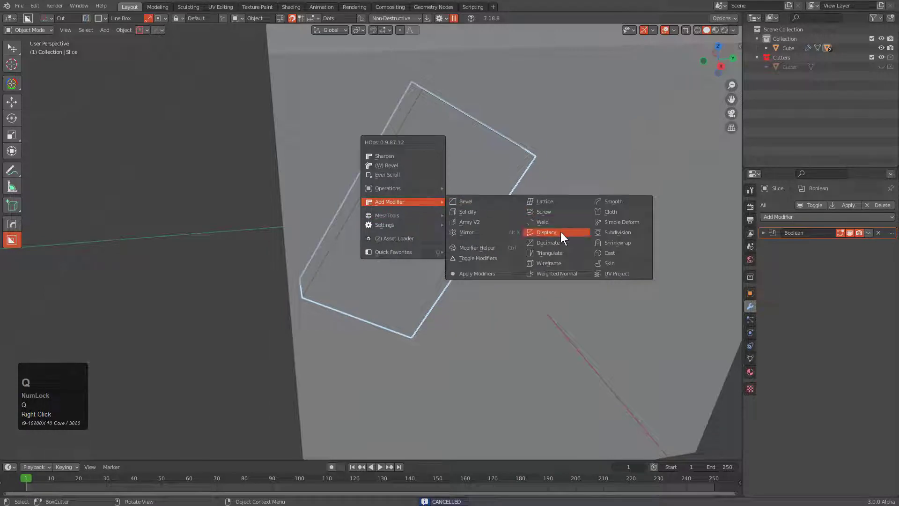
{"action": "left_click_drag", "start_coordinate": [564, 245], "coordinate": [479, 198]}
{"action": "key", "text": "q"}
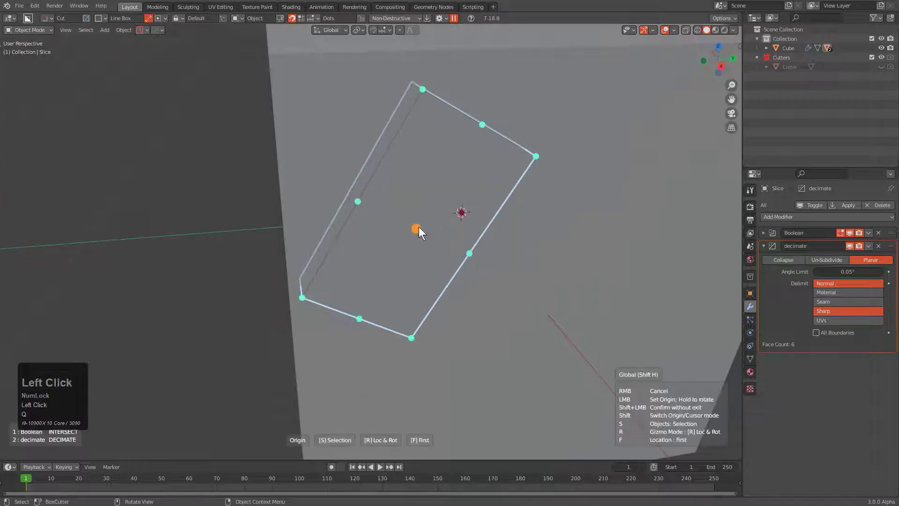
{"action": "left_click", "coordinate": [421, 232]}
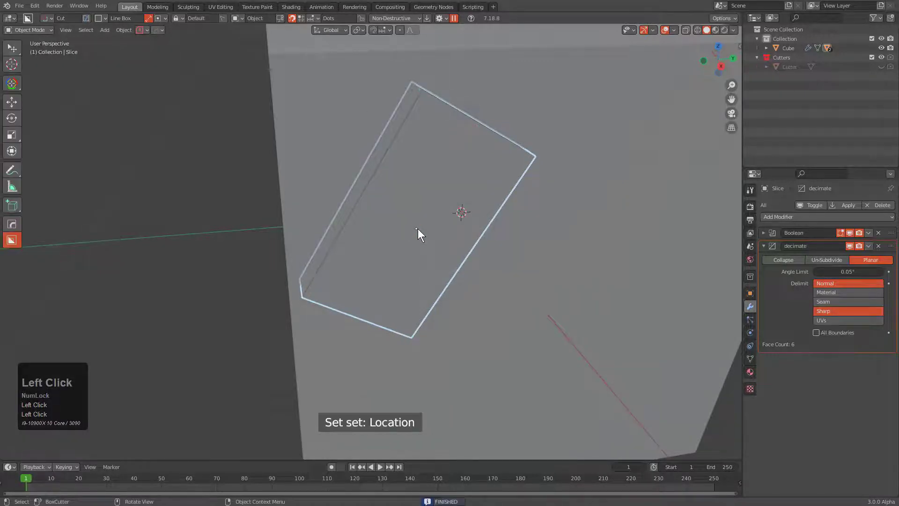
- Confirm the centred origin and add a HardOps mirror modifier on both the X and Y axes
{"action": "key", "text": "alt+x"}
{"action": "left_click_drag", "start_coordinate": [436, 260], "coordinate": [410, 232]}
{"action": "key", "text": "alt+x"}
{"action": "key", "text": "q"}
{"action": "left_click", "coordinate": [450, 242]}
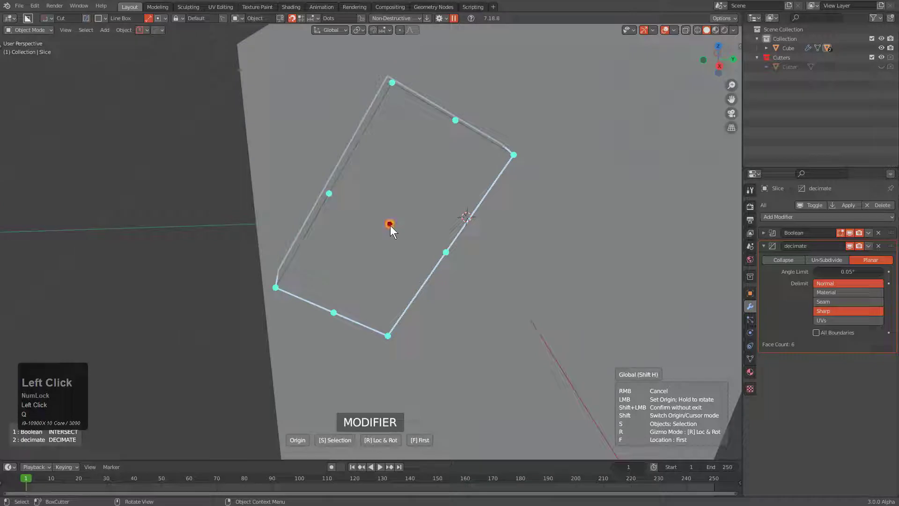
{"action": "left_click_drag", "start_coordinate": [394, 228], "coordinate": [318, 184]}
{"action": "key", "text": "alt+x"}
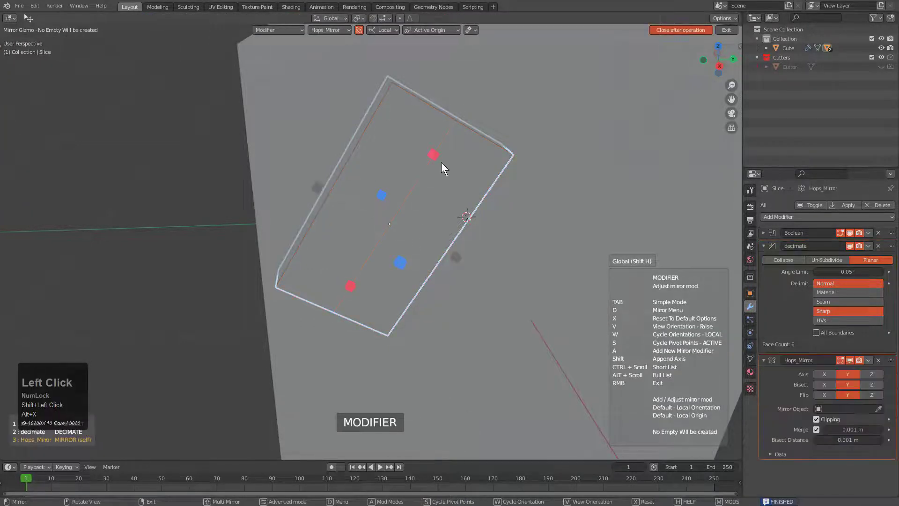
{"action": "left_click", "coordinate": [438, 156]}
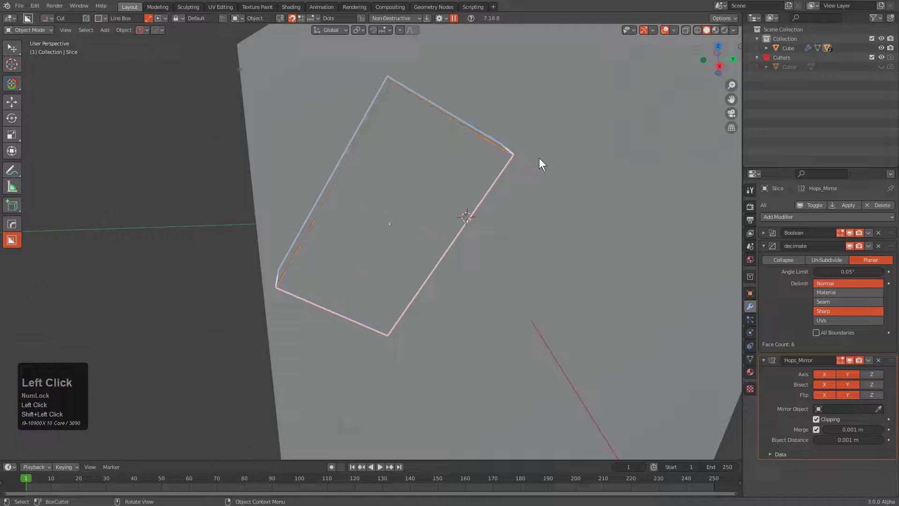
- Cut a second long, narrow angled BoxCutter slice across the cube's face
{"action": "key", "text": "alt+a"}
{"action": "scroll", "scroll_direction": "down", "scroll_amount": 3}
{"action": "middle_click", "coordinate": [459, 203]}
{"action": "scroll", "scroll_direction": "up", "scroll_amount": 3}
{"action": "left_click", "coordinate": [467, 197]}
{"action": "left_click_drag", "start_coordinate": [413, 120], "coordinate": [380, 371]}
{"action": "key", "text": "x"}
{"action": "left_click", "coordinate": [380, 367]}
{"action": "key", "text": "a"}
{"action": "left_click", "coordinate": [429, 252]}
- Set the new slice's origin on its corner edge with Location and Rotation gizmo mode, then begin a HardOps mirror
{"action": "middle_click", "coordinate": [424, 251]}
{"action": "middle_click", "coordinate": [440, 207]}
{"action": "left_click_drag", "start_coordinate": [449, 201], "coordinate": [488, 161]}
{"action": "key", "text": "q"}
{"action": "left_click", "coordinate": [488, 161]}
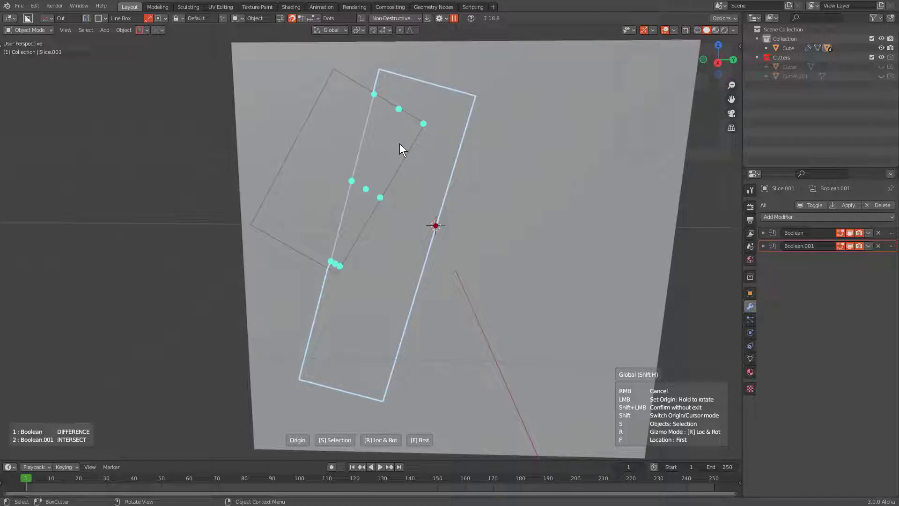
{"action": "left_click_drag", "start_coordinate": [479, 96], "coordinate": [303, 379]}
{"action": "key", "text": "f"}
{"action": "left_click_drag", "start_coordinate": [303, 379], "coordinate": [438, 206]}
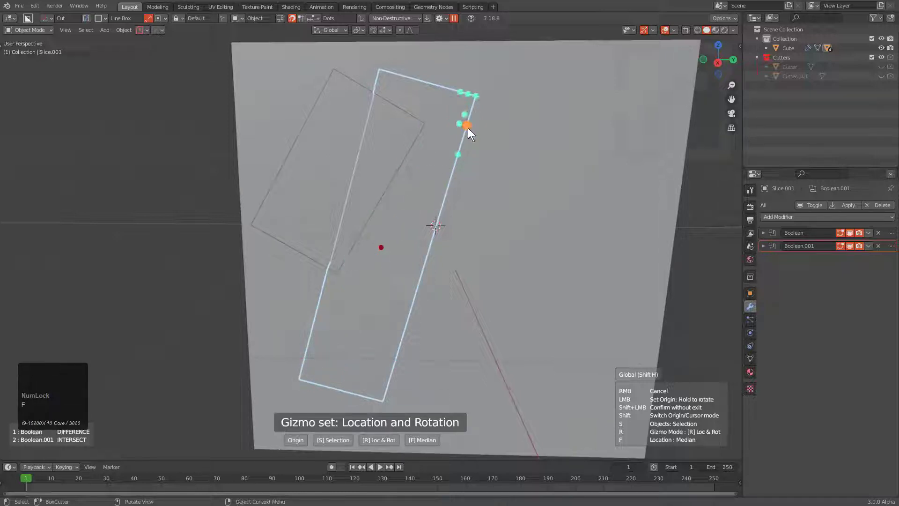
{"action": "left_click", "coordinate": [478, 98]}
{"action": "left_click_drag", "start_coordinate": [478, 97], "coordinate": [408, 220]}
{"action": "key", "text": "r"}
{"action": "key", "text": "alt+x"}
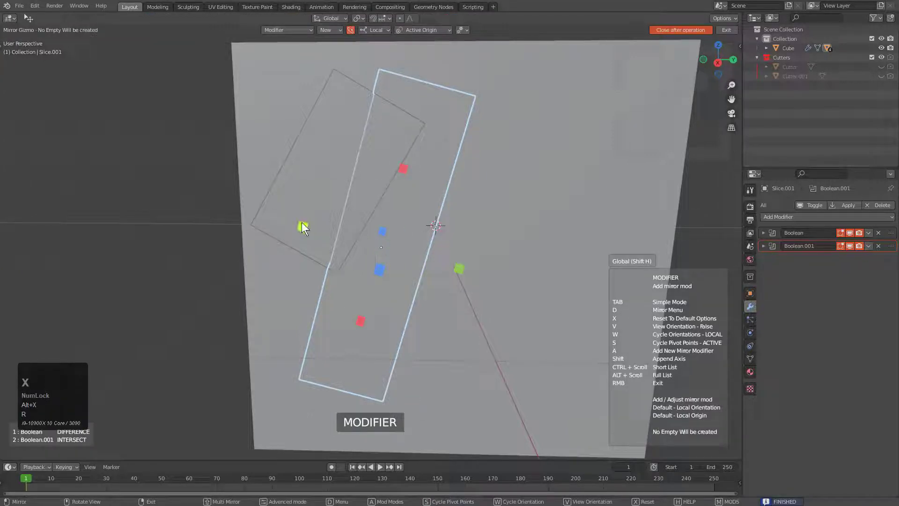
- Try a mirror on Slice.001, undo it, and pick a BoxCutter shape from the D menu
{"action": "left_click", "coordinate": [304, 222]}
{"action": "key", "text": "alt+x"}
{"action": "left_click", "coordinate": [410, 164]}
{"action": "left_click", "coordinate": [407, 169]}
{"action": "key", "text": "ctrl+z"}
{"action": "middle_click", "coordinate": [428, 211]}
{"action": "middle_click", "coordinate": [424, 229]}
{"action": "middle_click", "coordinate": [421, 258]}
{"action": "key", "text": "d"}
{"action": "left_click", "coordinate": [392, 266]}
- Cut a small mirrored notch along the slice edge with added bevel segments
{"action": "left_click_drag", "start_coordinate": [382, 254], "coordinate": [332, 279]}
{"action": "key", "text": "w"}
{"action": "key", "text": "w"}
{"action": "key", "text": "w"}
{"action": "type", "text": "ww1"}
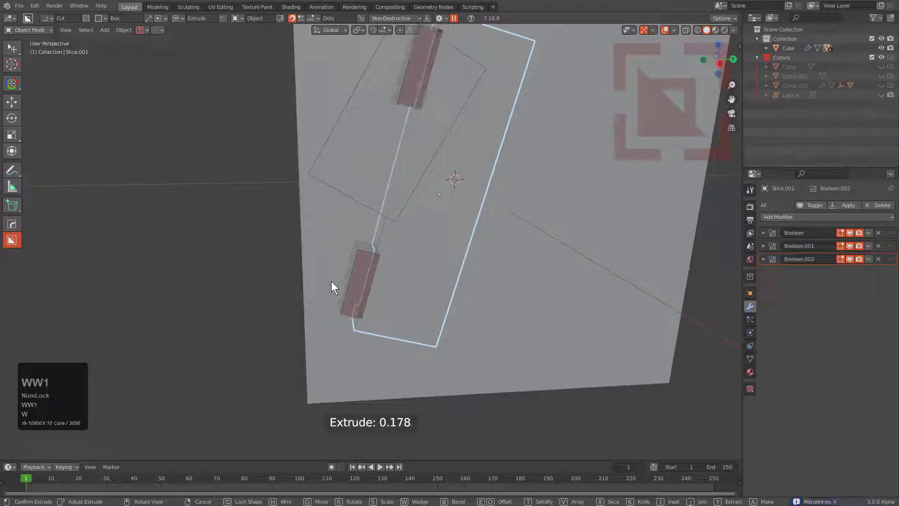
{"action": "key", "text": "3"}
{"action": "key", "text": "3"}
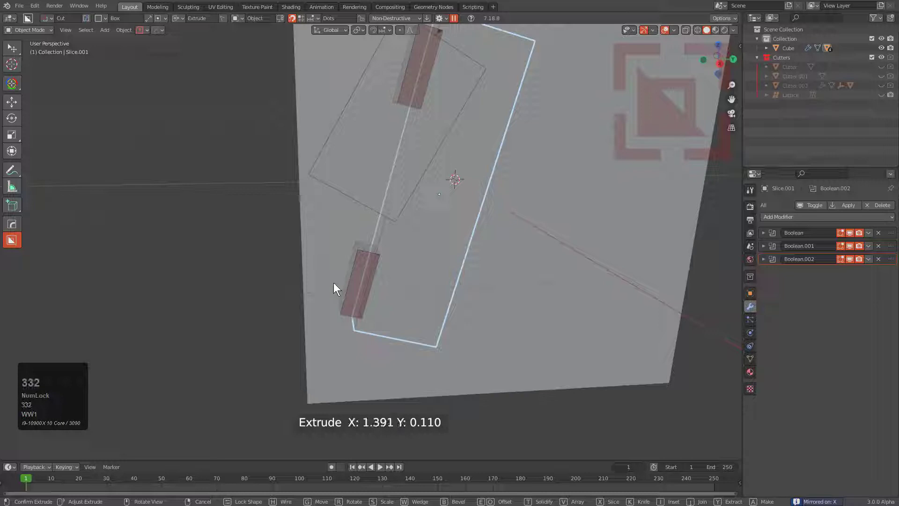
{"action": "key", "text": "w"}
{"action": "left_click", "coordinate": [337, 274]}
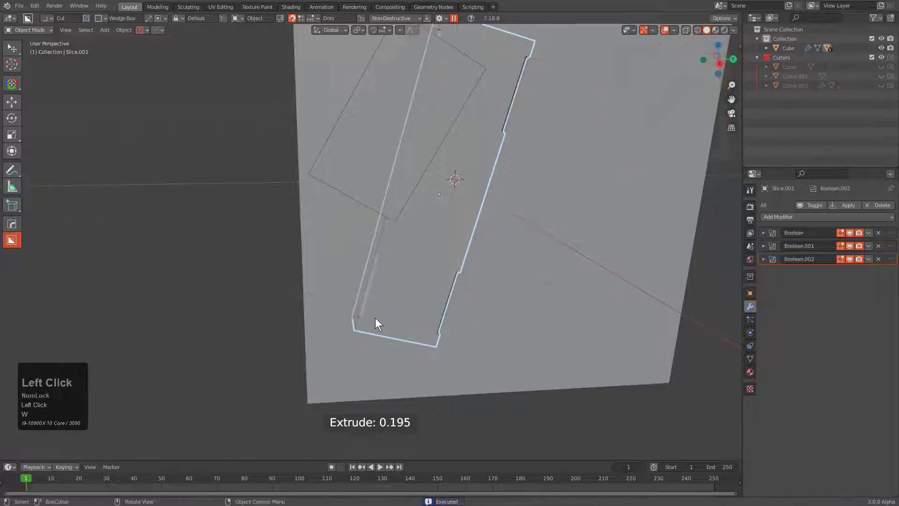
- Cut a wedge notch into the slice's lower edge mirrored on X, then a panel recess inside the long slice
{"action": "left_click_drag", "start_coordinate": [369, 325], "coordinate": [381, 334]}
{"action": "key", "text": "2"}
{"action": "key", "text": "1"}
{"action": "key", "text": "-"}
{"action": "key", "text": "1"}
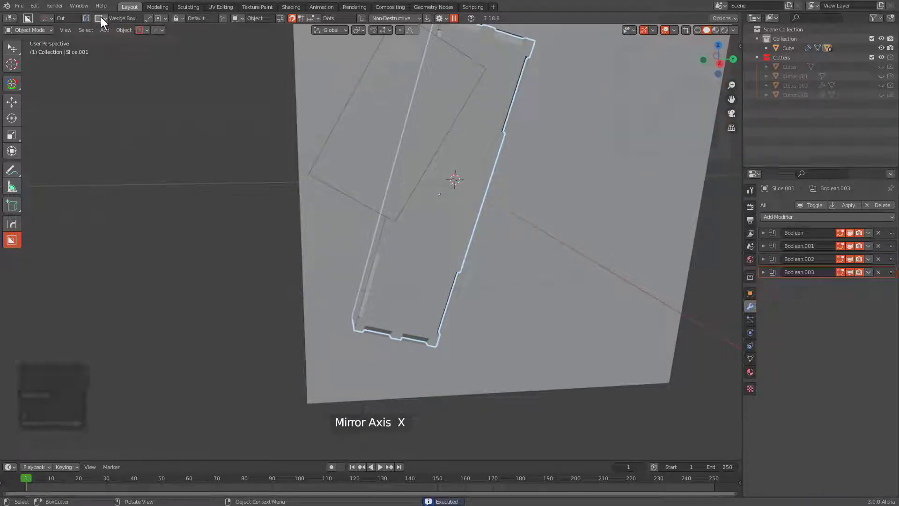
{"action": "left_click", "coordinate": [178, 21]}
{"action": "left_click_drag", "start_coordinate": [219, 42], "coordinate": [431, 256]}
- Inspect the panel cuts, toggle cutter visibility with Alt+V, and choose the next cutter shape
{"action": "middle_click", "coordinate": [430, 255]}
{"action": "middle_click", "coordinate": [398, 280]}
{"action": "scroll", "scroll_direction": "down", "scroll_amount": 3}
{"action": "middle_click", "coordinate": [345, 272]}
{"action": "key", "text": "alt+v"}
{"action": "key", "text": "e"}
{"action": "middle_click", "coordinate": [376, 253]}
{"action": "middle_click", "coordinate": [385, 248]}
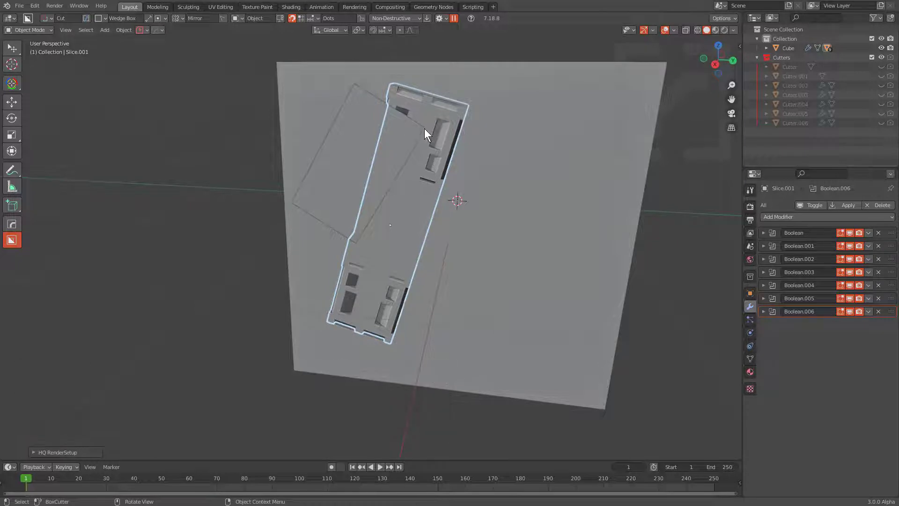
{"action": "middle_click", "coordinate": [420, 195]}
{"action": "scroll", "scroll_direction": "up", "scroll_amount": 3}
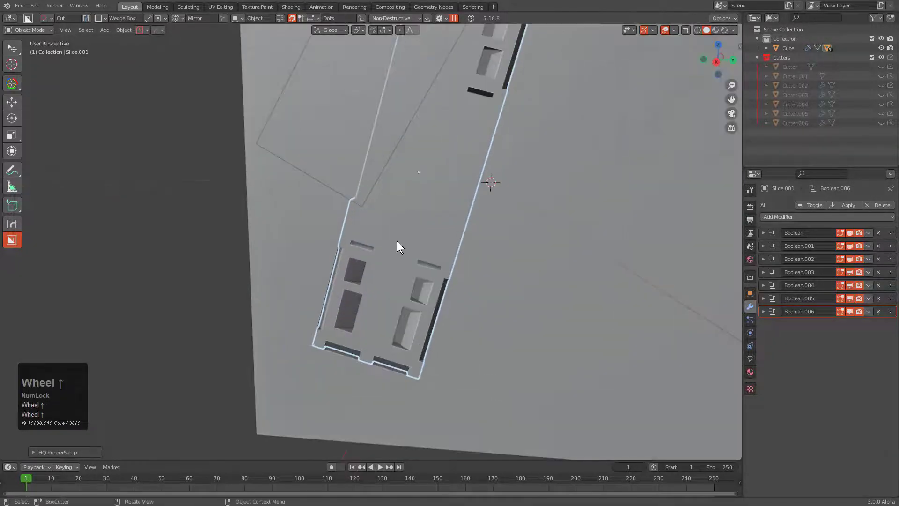
{"action": "key", "text": "d"}
{"action": "scroll", "scroll_direction": "up", "scroll_amount": 3}
- Cut a long rounded, thin-walled panel border into the slice by bevelling and solidifying the cutter
{"action": "left_click", "coordinate": [362, 267]}
{"action": "left_click_drag", "start_coordinate": [390, 223], "coordinate": [304, 326]}
{"action": "key", "text": "b"}
{"action": "scroll", "scroll_direction": "down", "scroll_amount": 3}
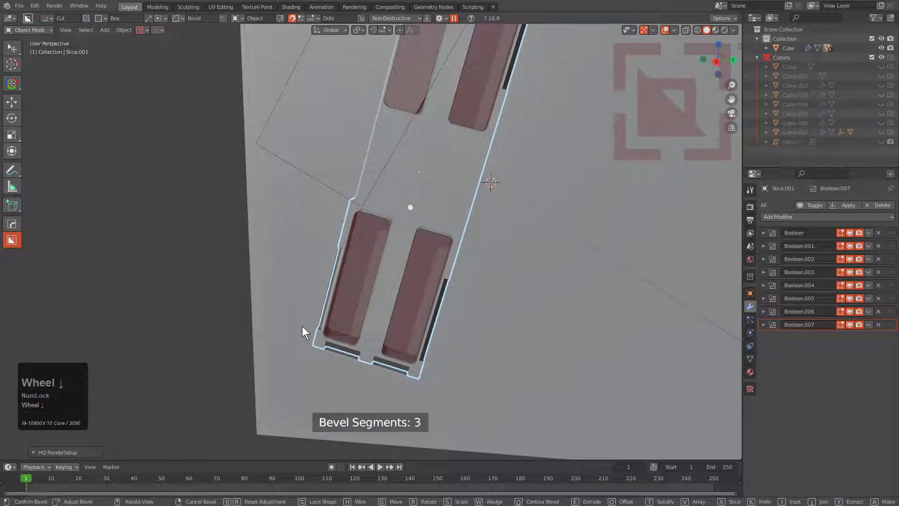
{"action": "key", "text": "t"}
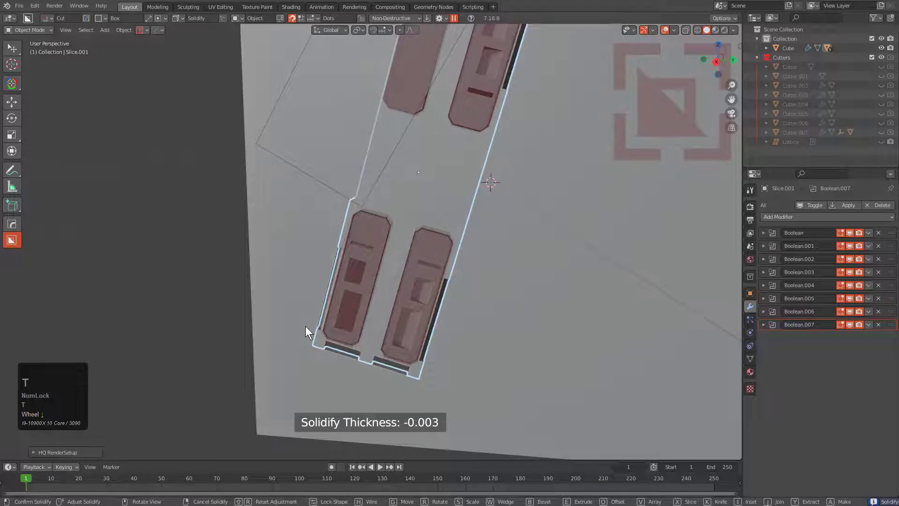
{"action": "scroll", "scroll_direction": "down", "scroll_amount": 3}
{"action": "left_click_drag", "start_coordinate": [433, 231], "coordinate": [488, 187]}
{"action": "left_click", "coordinate": [491, 187]}
{"action": "left_click_drag", "start_coordinate": [489, 187], "coordinate": [183, 20]}
- Slice a long diagonal Line Box strip across the lower right of the cube face
{"action": "left_click_drag", "start_coordinate": [326, 238], "coordinate": [119, 39]}
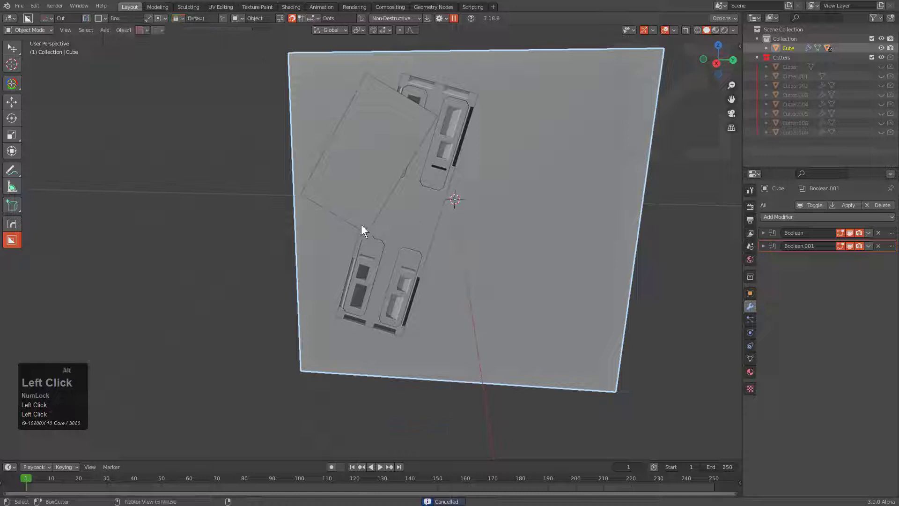
{"action": "scroll", "scroll_direction": "up", "scroll_amount": 3}
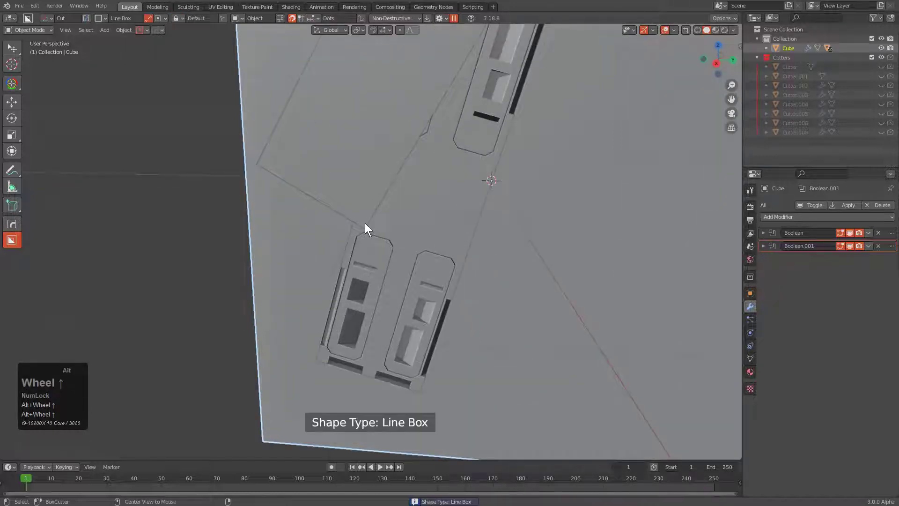
{"action": "scroll", "scroll_direction": "down", "scroll_amount": 3}
{"action": "left_click_drag", "start_coordinate": [371, 243], "coordinate": [315, 262]}
{"action": "left_click_drag", "start_coordinate": [315, 261], "coordinate": [645, 201]}
{"action": "key", "text": "x"}
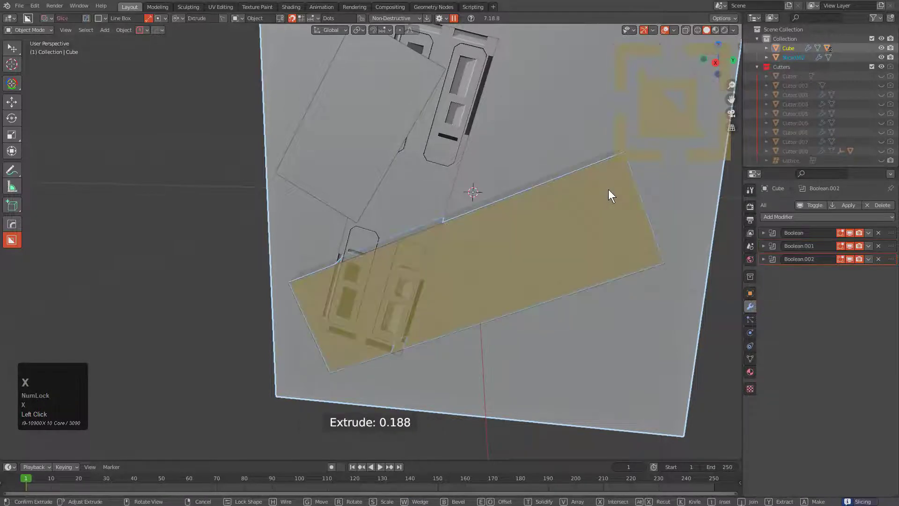
{"action": "left_click", "coordinate": [611, 189]}
- Draw the first rounded and wedge cutters onto Slice.002 with BoxCutter
{"action": "key", "text": "alt+a"}
{"action": "left_click", "coordinate": [584, 216]}
{"action": "middle_click", "coordinate": [546, 221]}
{"action": "scroll", "scroll_direction": "down", "scroll_amount": 3}
{"action": "left_click_drag", "start_coordinate": [476, 205], "coordinate": [515, 212]}
{"action": "key", "text": "q"}
{"action": "left_click", "coordinate": [515, 211]}
{"action": "left_click_drag", "start_coordinate": [522, 138], "coordinate": [502, 146]}
{"action": "key", "text": "f"}
{"action": "left_click_drag", "start_coordinate": [501, 146], "coordinate": [181, 18]}
{"action": "key", "text": "r"}
{"action": "left_click", "coordinate": [180, 19]}
- Add further wedge and box cutters along the second slice's edges
{"action": "left_click_drag", "start_coordinate": [212, 43], "coordinate": [507, 126]}
{"action": "key", "text": "w"}
{"action": "key", "text": "_"}
{"action": "left_click", "coordinate": [460, 171]}
{"action": "left_click_drag", "start_coordinate": [459, 171], "coordinate": [505, 161]}
{"action": "key", "text": "w"}
{"action": "left_click", "coordinate": [503, 157]}
{"action": "left_click_drag", "start_coordinate": [515, 177], "coordinate": [459, 162]}
{"action": "key", "text": "b"}
{"action": "scroll", "scroll_direction": "down", "scroll_amount": 3}
- Solidify the rounded cutters into thin-walled panels and confirm the cuts on the second slice
{"action": "key", "text": "t"}
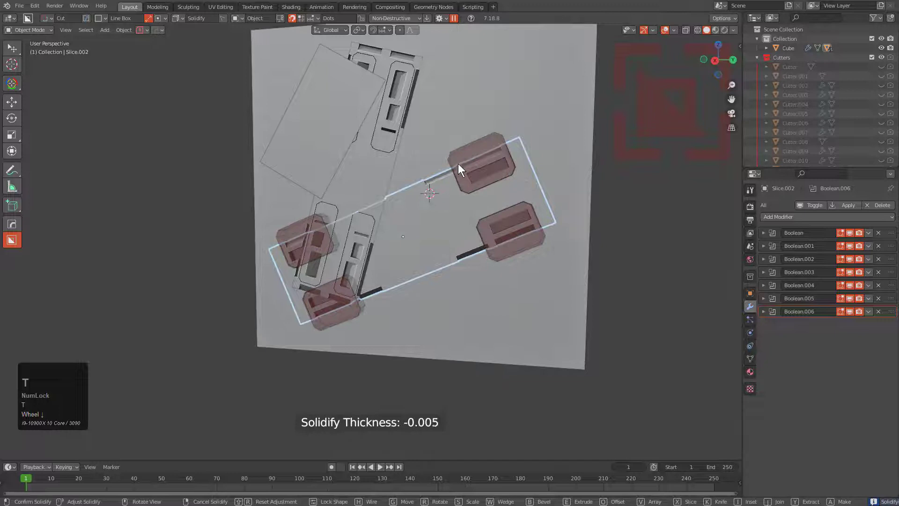
{"action": "left_click_drag", "start_coordinate": [516, 145], "coordinate": [550, 173]}
{"action": "key", "text": "w"}
{"action": "key", "text": "w"}
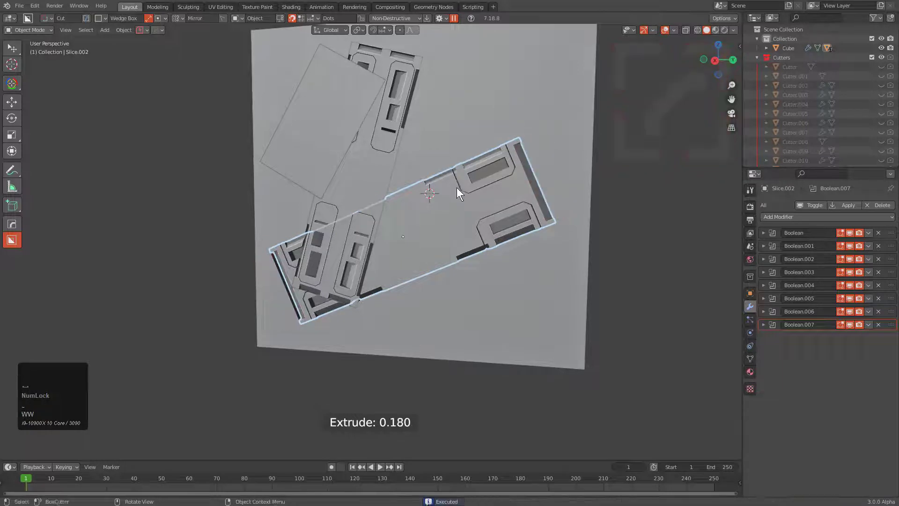
- Inspect the mirrored notches on the second slice and reselect the main cube
{"action": "middle_click", "coordinate": [453, 204]}
{"action": "scroll", "scroll_direction": "down", "scroll_amount": 3}
{"action": "left_click_drag", "start_coordinate": [539, 117], "coordinate": [493, 134]}
{"action": "scroll", "scroll_direction": "down", "scroll_amount": 3}
{"action": "middle_click", "coordinate": [505, 159]}
{"action": "scroll", "scroll_direction": "down", "scroll_amount": 3}
{"action": "middle_click", "coordinate": [464, 194]}
{"action": "key", "text": "alt+a"}
{"action": "middle_click", "coordinate": [446, 190]}
{"action": "scroll", "scroll_direction": "up", "scroll_amount": 3}
{"action": "left_click", "coordinate": [445, 176]}
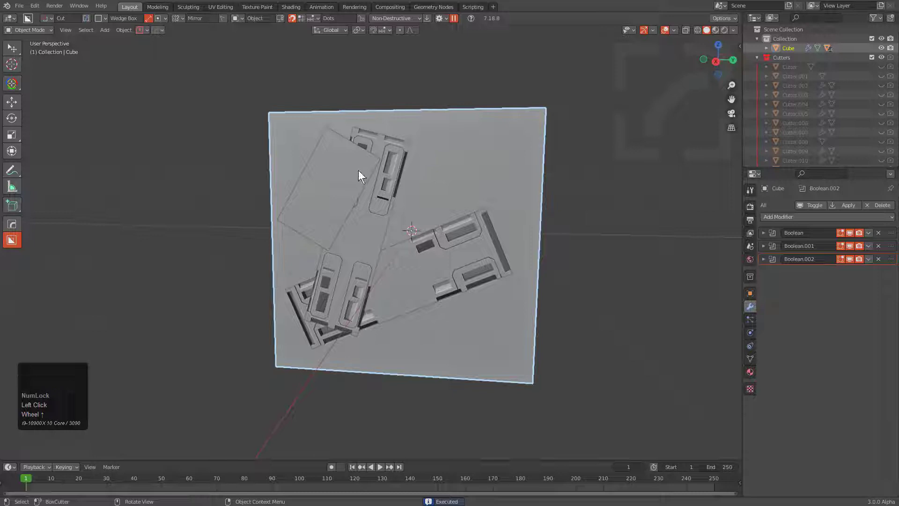
- Select the original plain slice and draw mirrored cutters along its edges
{"action": "left_click", "coordinate": [344, 175]}
{"action": "scroll", "scroll_direction": "up", "scroll_amount": 3}
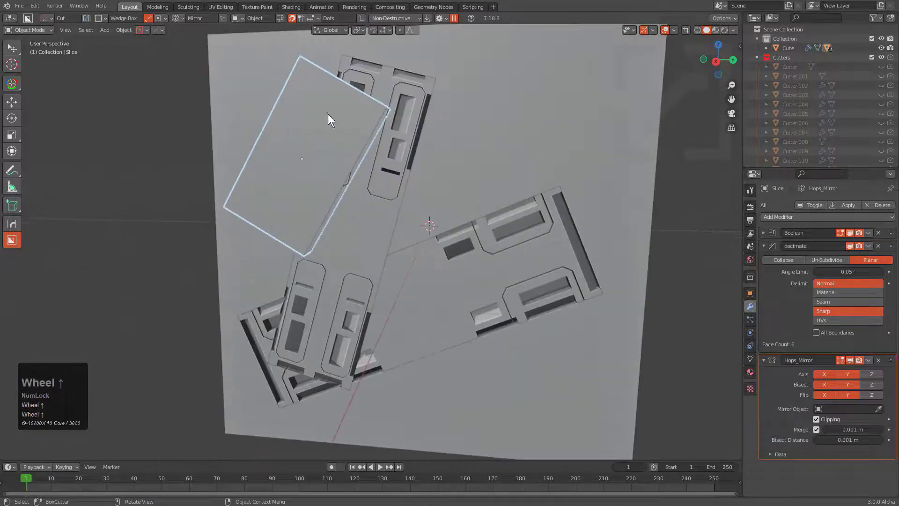
{"action": "key", "text": "q"}
{"action": "scroll", "scroll_direction": "up", "scroll_amount": 3}
{"action": "left_click", "coordinate": [400, 186]}
{"action": "left_click_drag", "start_coordinate": [304, 159], "coordinate": [347, 146]}
{"action": "key", "text": "alt+x"}
{"action": "left_click_drag", "start_coordinate": [347, 146], "coordinate": [235, 208]}
- Move a wedge notch cutter to the slice's top corner and apply it
{"action": "key", "text": "g"}
{"action": "key", "text": "g"}
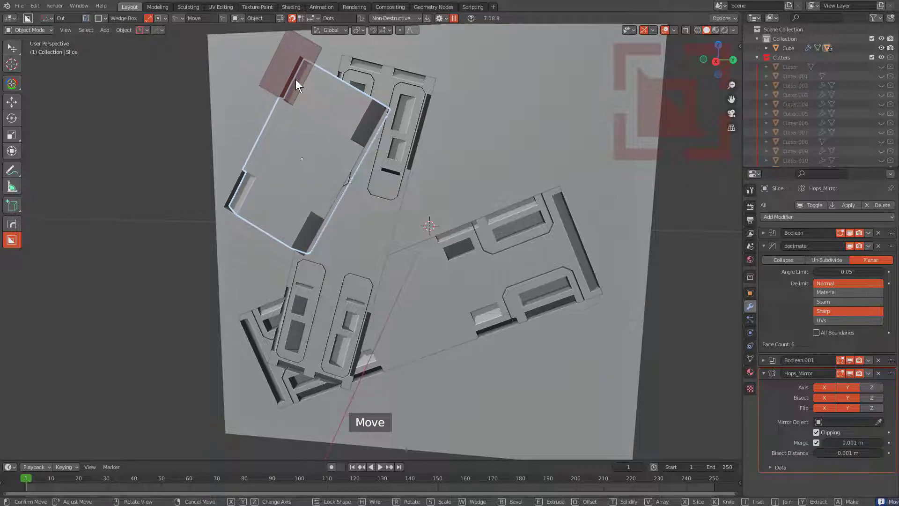
{"action": "left_click", "coordinate": [297, 80]}
{"action": "left_click_drag", "start_coordinate": [325, 87], "coordinate": [359, 73]}
{"action": "key", "text": "w"}
{"action": "key", "text": "w"}
- Place a second notch cutter along the slice top and finish the boolean cuts
{"action": "key", "text": "g"}
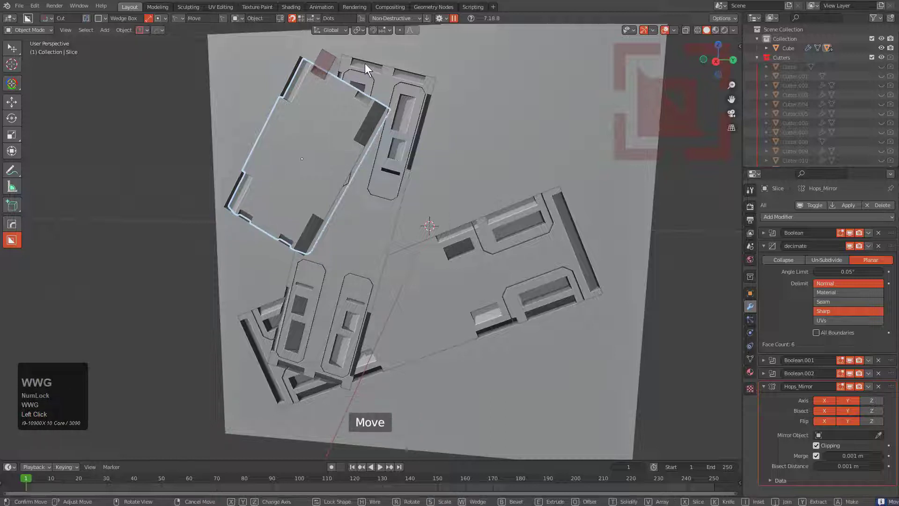
{"action": "left_click_drag", "start_coordinate": [308, 86], "coordinate": [292, 107]}
{"action": "key", "text": "g"}
{"action": "scroll", "scroll_direction": "down", "scroll_amount": 3}
{"action": "middle_click", "coordinate": [378, 167]}
{"action": "key", "text": "alt+a"}
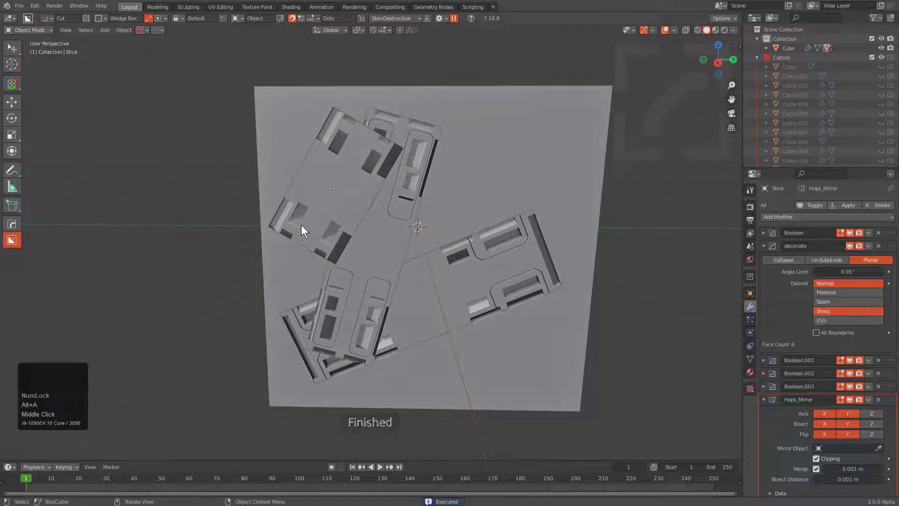
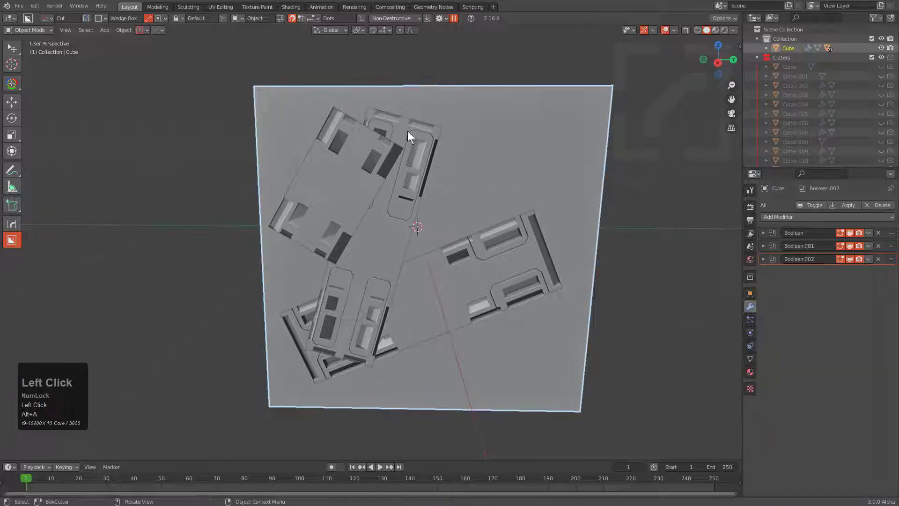
- Draw a third long diagonal Line Box strip over the right side of the cube face
{"action": "scroll", "scroll_direction": "up", "scroll_amount": 3}
{"action": "scroll", "scroll_direction": "down", "scroll_amount": 3}
{"action": "scroll", "scroll_direction": "up", "scroll_amount": 3}
{"action": "scroll", "scroll_direction": "down", "scroll_amount": 3}
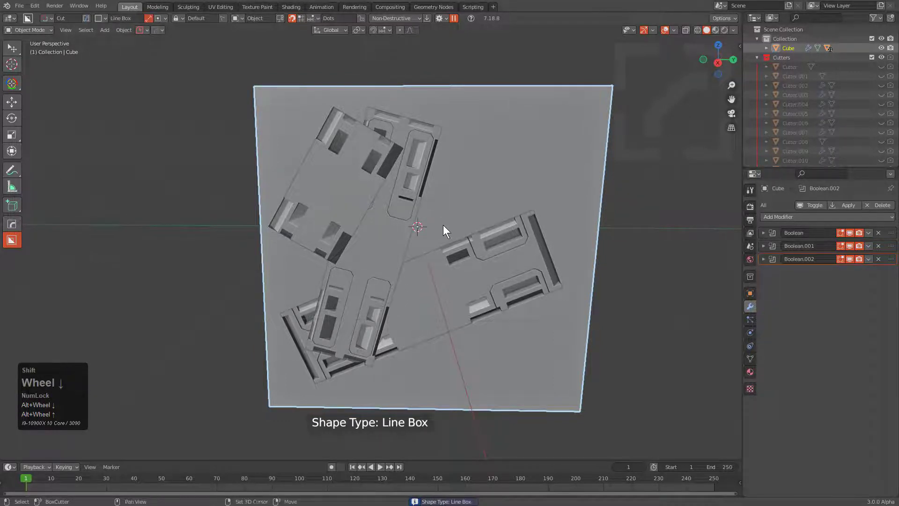
{"action": "middle_click", "coordinate": [431, 213]}
{"action": "left_click_drag", "start_coordinate": [373, 326], "coordinate": [461, 222]}
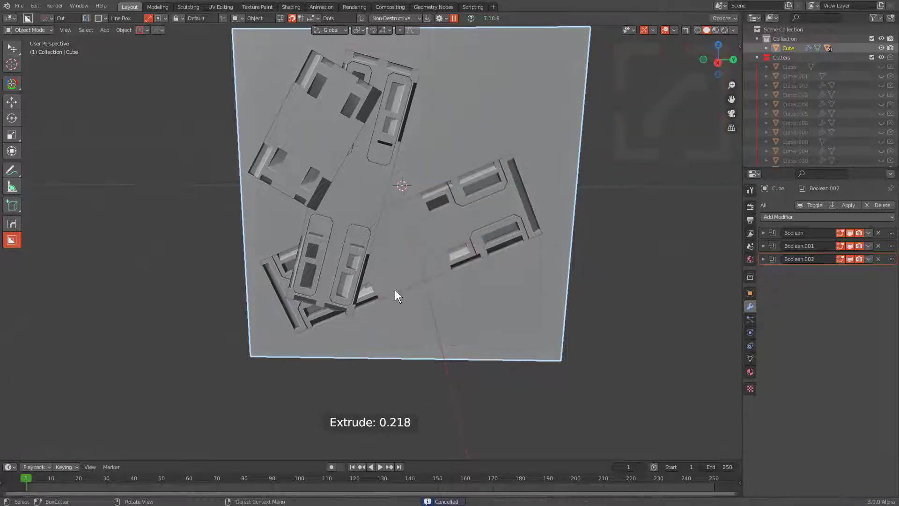
{"action": "left_click", "coordinate": [459, 343]}
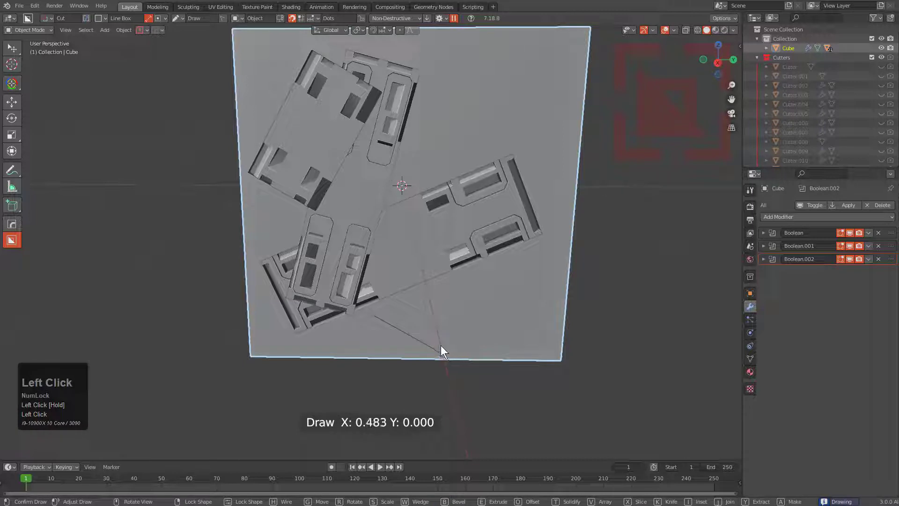
{"action": "middle_click", "coordinate": [562, 93]}
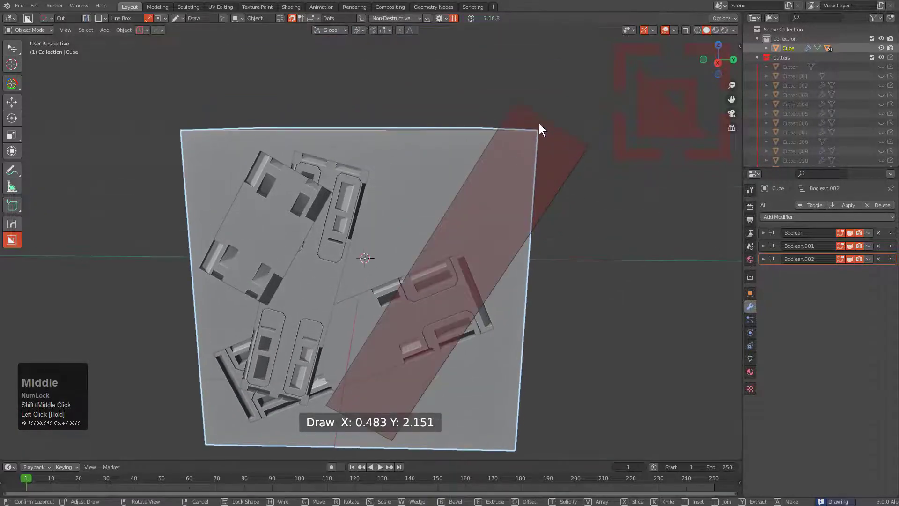
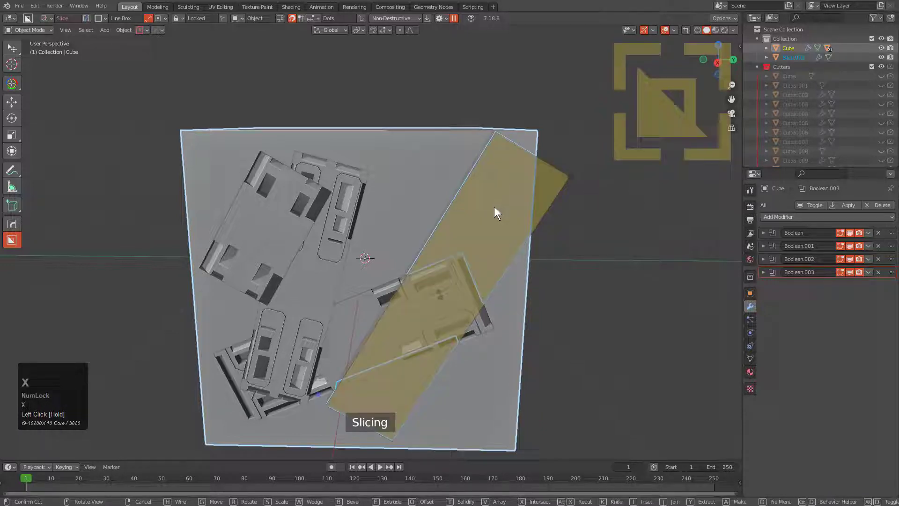
- Turn the strip into a slice crossing the second slice and confirm it
{"action": "key", "text": "x"}
{"action": "key", "text": "alt+a"}
{"action": "middle_click", "coordinate": [490, 221]}
{"action": "left_click", "coordinate": [490, 188]}
- Use HardOps Set Origin to place the third slice's origin at the cube's top corner
{"action": "key", "text": "q"}
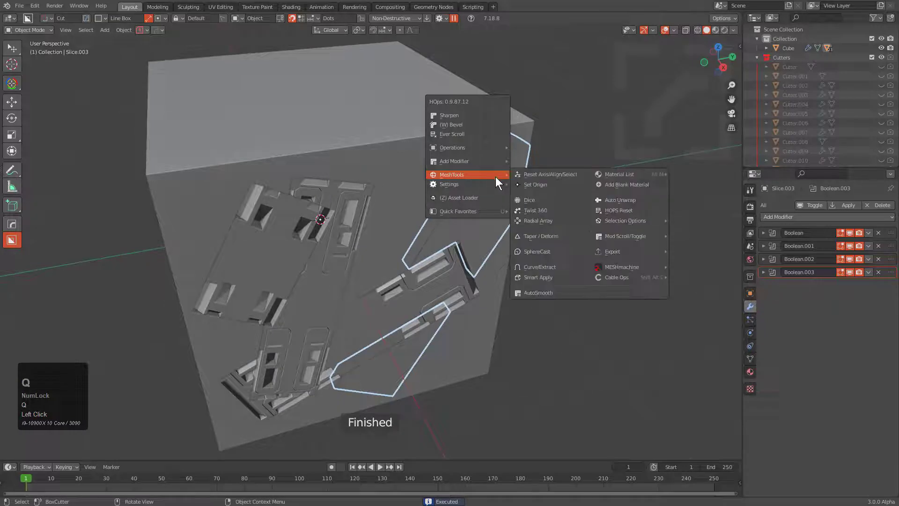
{"action": "left_click", "coordinate": [531, 187]}
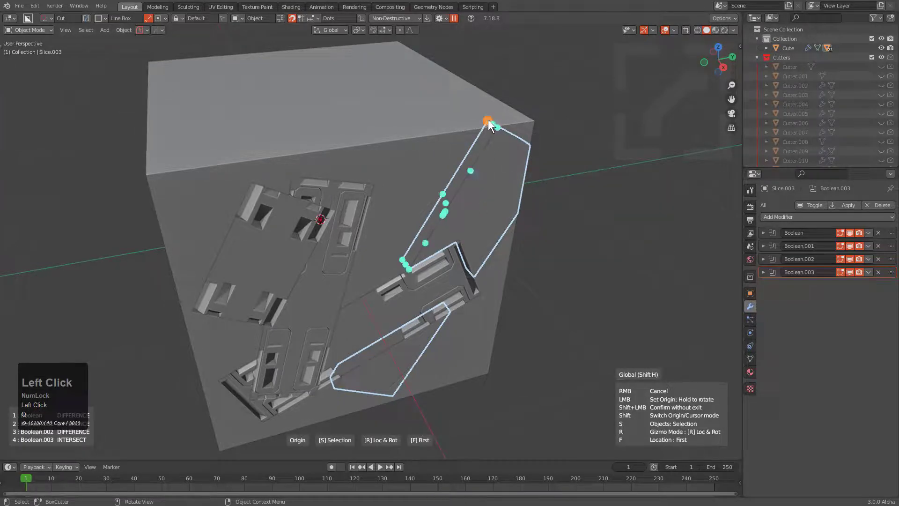
{"action": "left_click_drag", "start_coordinate": [492, 123], "coordinate": [470, 307]}
{"action": "key", "text": "f"}
{"action": "left_click_drag", "start_coordinate": [470, 307], "coordinate": [410, 159]}
{"action": "left_click_drag", "start_coordinate": [435, 118], "coordinate": [441, 187]}
{"action": "key", "text": "r"}
{"action": "left_click_drag", "start_coordinate": [441, 187], "coordinate": [345, 215]}
{"action": "key", "text": "alt+x"}
- Try a Hops Mirror of the slice on the Y axis, undo it and exit
{"action": "left_click", "coordinate": [345, 215]}
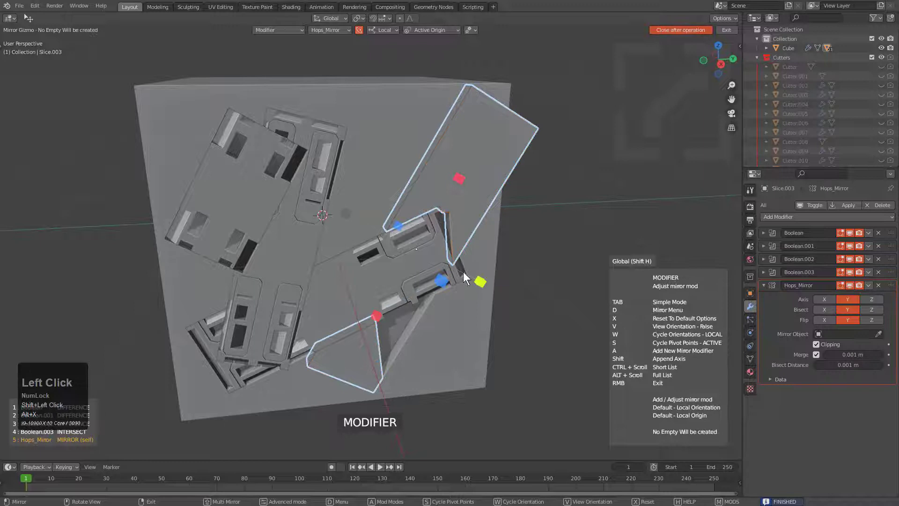
{"action": "left_click", "coordinate": [482, 280]}
{"action": "key", "text": "ctrl+z"}
{"action": "key", "text": "ctrl+z"}
{"action": "key", "text": "alt+a"}
{"action": "left_click", "coordinate": [463, 173]}
{"action": "middle_click", "coordinate": [440, 190]}
{"action": "middle_click", "coordinate": [471, 123]}
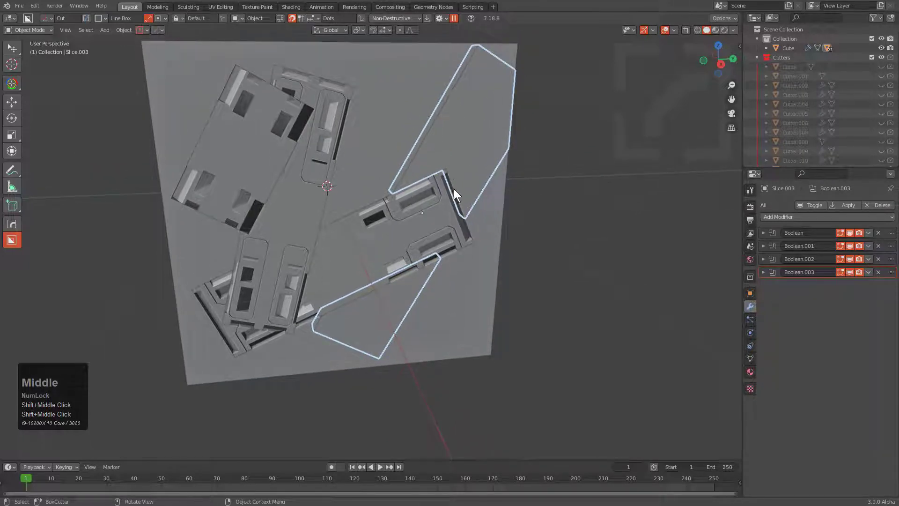
- Draw several mirrored panel cutters on Slice.003, cycling the cutter shape between draws
{"action": "key", "text": "alt+x"}
{"action": "left_click_drag", "start_coordinate": [432, 210], "coordinate": [226, 119]}
{"action": "key", "text": "d"}
{"action": "left_click", "coordinate": [187, 150]}
{"action": "left_click_drag", "start_coordinate": [178, 20], "coordinate": [330, 264]}
{"action": "key", "text": "w"}
{"action": "key", "text": "w"}
{"action": "left_click_drag", "start_coordinate": [334, 251], "coordinate": [333, 244]}
{"action": "key", "text": "g"}
{"action": "left_click", "coordinate": [329, 316]}
{"action": "left_click_drag", "start_coordinate": [329, 317], "coordinate": [366, 305]}
- Draw long strip cutters along the third slice and confirm them
{"action": "middle_click", "coordinate": [366, 306]}
{"action": "scroll", "scroll_direction": "down", "scroll_amount": 3}
{"action": "scroll", "scroll_direction": "up", "scroll_amount": 3}
{"action": "scroll", "scroll_direction": "up", "scroll_amount": 3}
{"action": "left_click_drag", "start_coordinate": [314, 246], "coordinate": [343, 244]}
{"action": "scroll", "scroll_direction": "down", "scroll_amount": 3}
{"action": "middle_click", "coordinate": [359, 268]}
{"action": "scroll", "scroll_direction": "down", "scroll_amount": 3}
{"action": "middle_click", "coordinate": [403, 224]}
{"action": "scroll", "scroll_direction": "up", "scroll_amount": 3}
{"action": "middle_click", "coordinate": [376, 274]}
{"action": "middle_click", "coordinate": [398, 208]}
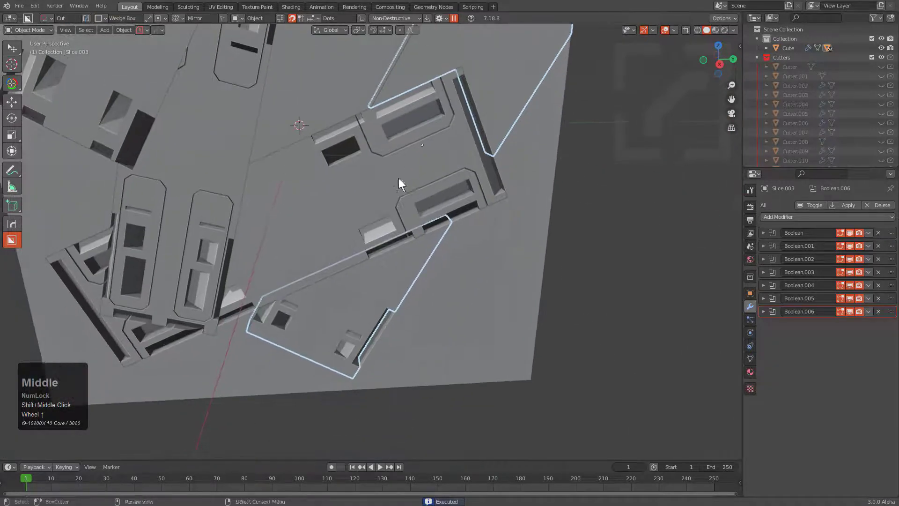
{"action": "left_click_drag", "start_coordinate": [307, 297], "coordinate": [392, 171]}
{"action": "key", "text": "Tab"}
{"action": "middle_click", "coordinate": [392, 170]}
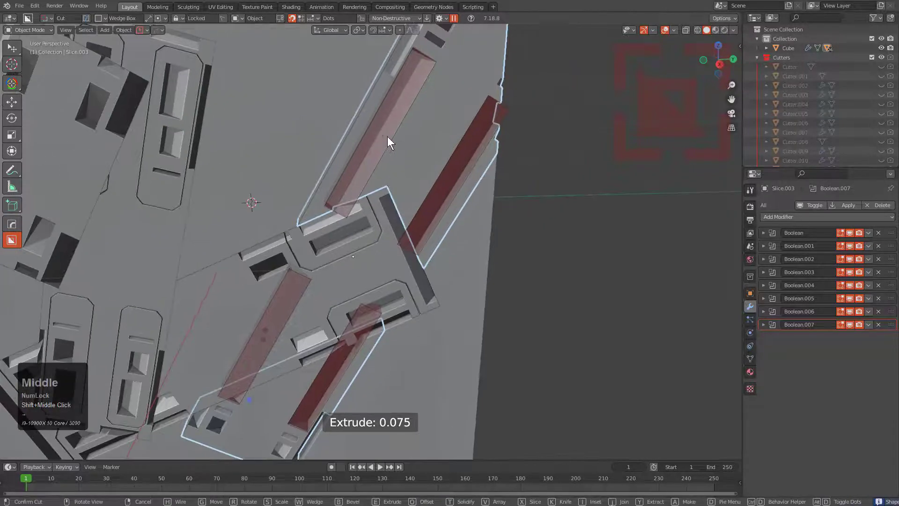
{"action": "left_click", "coordinate": [389, 136]}
- Set the mirrored panel cut's extrude depth, deepening it while checking from several angles
{"action": "middle_click", "coordinate": [389, 137]}
{"action": "middle_click", "coordinate": [345, 221]}
{"action": "scroll", "scroll_direction": "down", "scroll_amount": 3}
{"action": "middle_click", "coordinate": [394, 171]}
{"action": "key", "text": "alt+a"}
{"action": "left_click", "coordinate": [377, 182]}
{"action": "middle_click", "coordinate": [348, 250]}
{"action": "scroll", "scroll_direction": "up", "scroll_amount": 3}
{"action": "middle_click", "coordinate": [298, 317]}
{"action": "left_click_drag", "start_coordinate": [287, 177], "coordinate": [330, 205]}
{"action": "scroll", "scroll_direction": "down", "scroll_amount": 3}
{"action": "middle_click", "coordinate": [321, 225]}
{"action": "left_click_drag", "start_coordinate": [371, 190], "coordinate": [333, 300]}
{"action": "scroll", "scroll_direction": "up", "scroll_amount": 3}
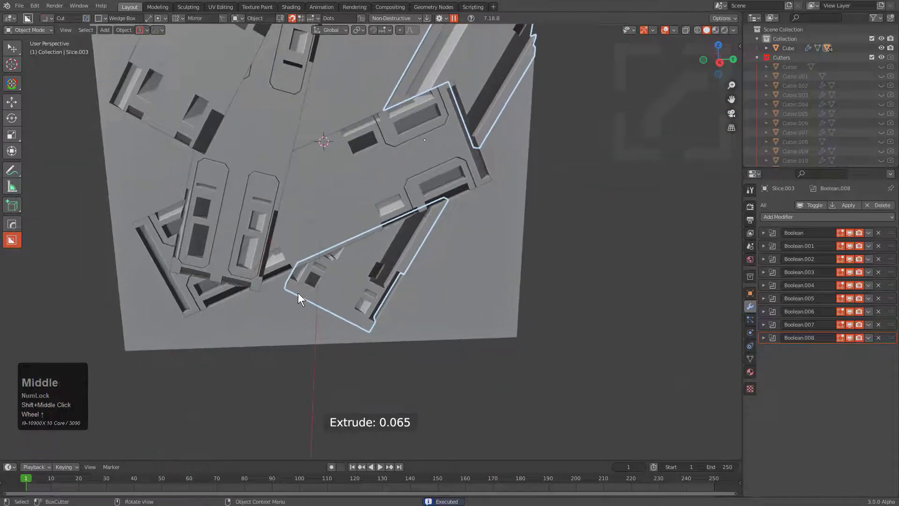
{"action": "left_click_drag", "start_coordinate": [315, 305], "coordinate": [297, 307]}
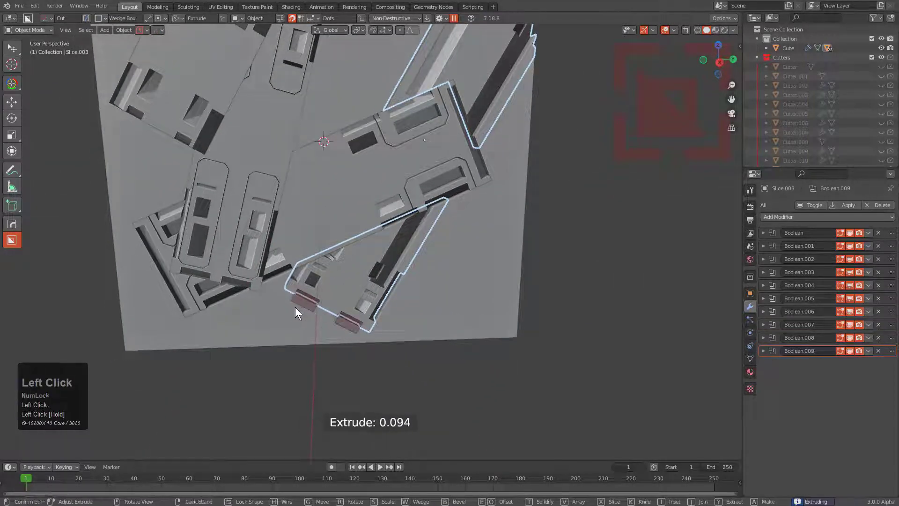
{"action": "scroll", "scroll_direction": "down", "scroll_amount": 3}
{"action": "left_click_drag", "start_coordinate": [379, 200], "coordinate": [344, 251]}
{"action": "scroll", "scroll_direction": "up", "scroll_amount": 3}
{"action": "scroll", "scroll_direction": "up", "scroll_amount": 3}
{"action": "left_click_drag", "start_coordinate": [371, 234], "coordinate": [370, 210]}
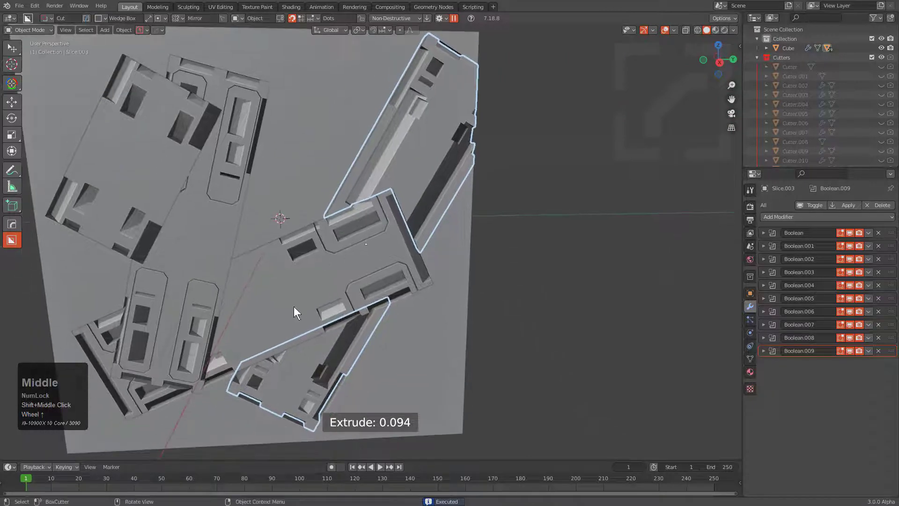
- Select the Cube and start a Slice-mode box across its upper edge
{"action": "key", "text": "alt+a"}
{"action": "middle_click", "coordinate": [375, 198]}
{"action": "scroll", "scroll_direction": "down", "scroll_amount": 3}
{"action": "left_click_drag", "start_coordinate": [372, 170], "coordinate": [249, 145]}
{"action": "left_click", "coordinate": [298, 197]}
{"action": "left_click_drag", "start_coordinate": [248, 145], "coordinate": [483, 274]}
- Switch the cut to slicing, set its extrude depth and confirm the slice
{"action": "key", "text": "w"}
{"action": "key", "text": "x"}
{"action": "left_click_drag", "start_coordinate": [483, 265], "coordinate": [484, 263]}
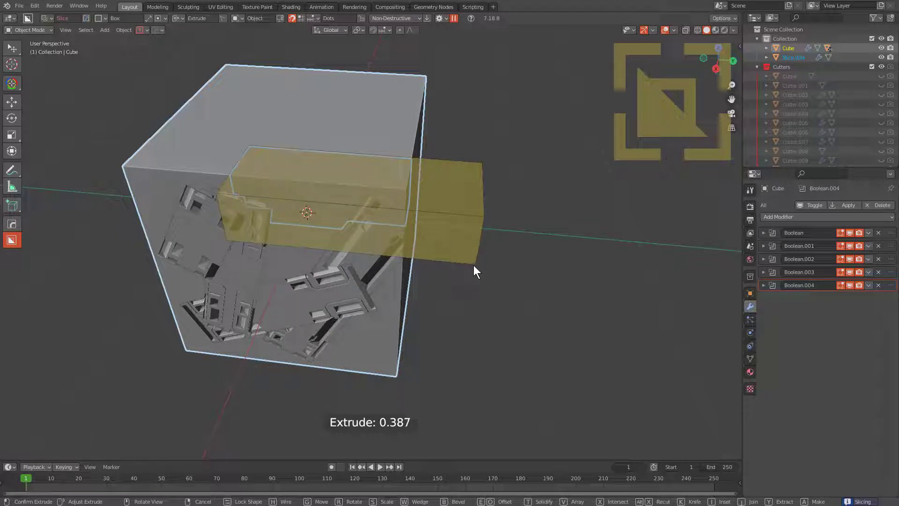
{"action": "left_click", "coordinate": [477, 264]}
- Select Slice.004, make its cutters unique and bring up HardOps Q menu MeshTools
{"action": "key", "text": "alt+a"}
{"action": "middle_click", "coordinate": [342, 206]}
{"action": "scroll", "scroll_direction": "up", "scroll_amount": 3}
{"action": "left_click", "coordinate": [367, 198]}
{"action": "left_click_drag", "start_coordinate": [393, 194], "coordinate": [465, 174]}
{"action": "key", "text": "q"}
{"action": "left_click_drag", "start_coordinate": [465, 174], "coordinate": [515, 277]}
{"action": "left_click", "coordinate": [514, 277]}
{"action": "key", "text": "g"}
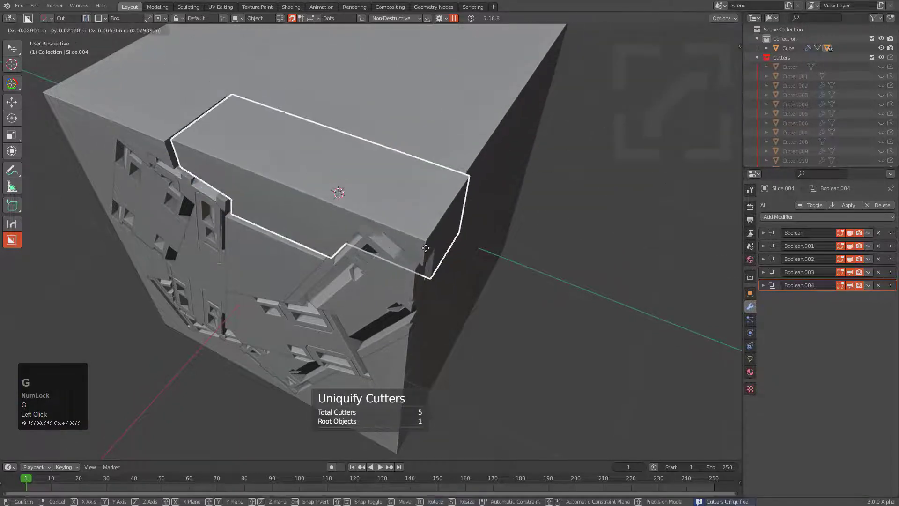
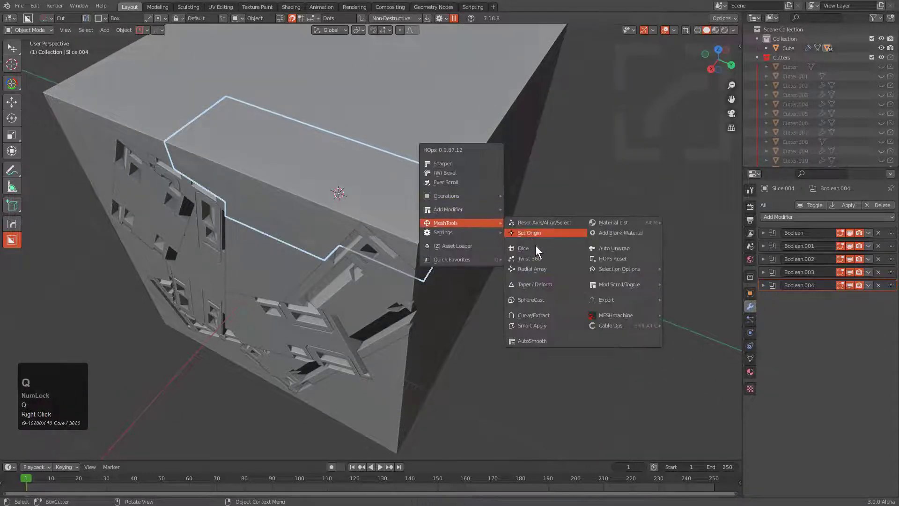
- Start HardOps Set Origin on the stepped slice's top face
{"action": "double_click", "coordinate": [542, 238]}
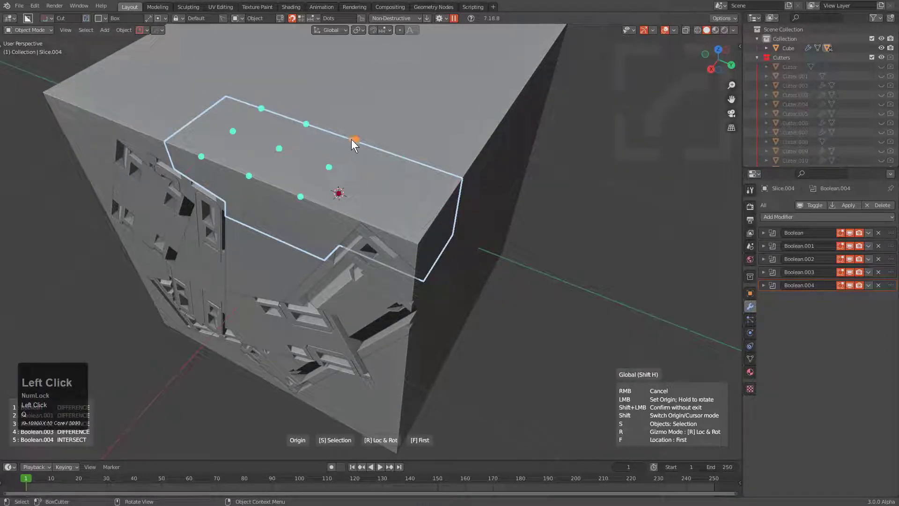
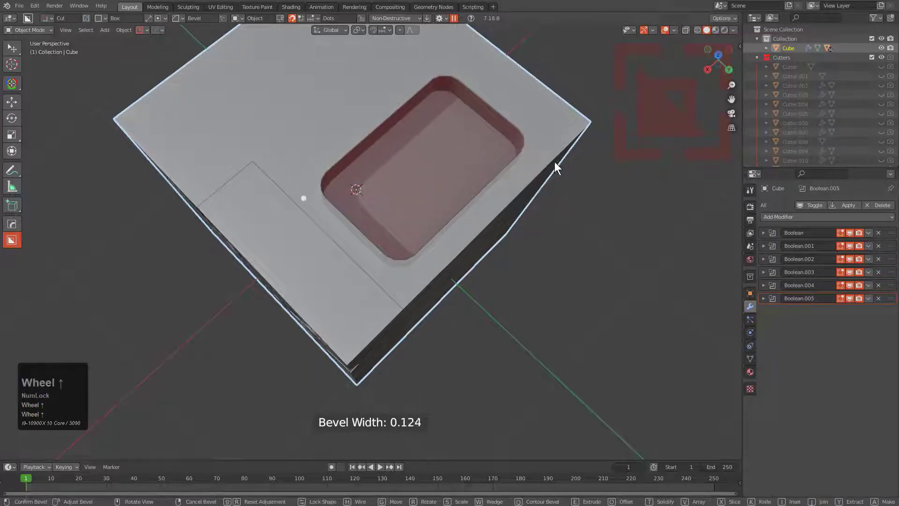
- Bevel the recess cut's corners round, then set the rounded slice's origin via HardOps
{"action": "key", "text": "x"}
{"action": "left_click", "coordinate": [464, 147]}
{"action": "key", "text": "q"}
{"action": "left_click", "coordinate": [512, 173]}
{"action": "double_click", "coordinate": [503, 160]}
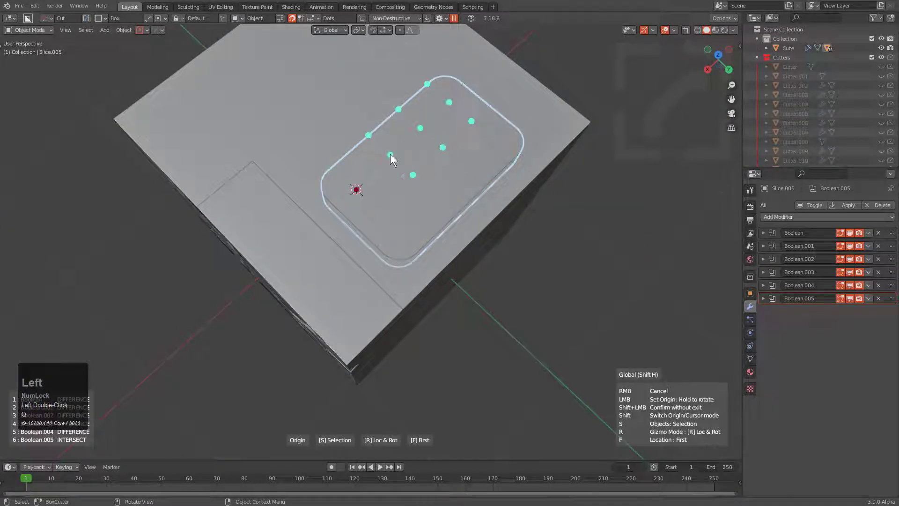
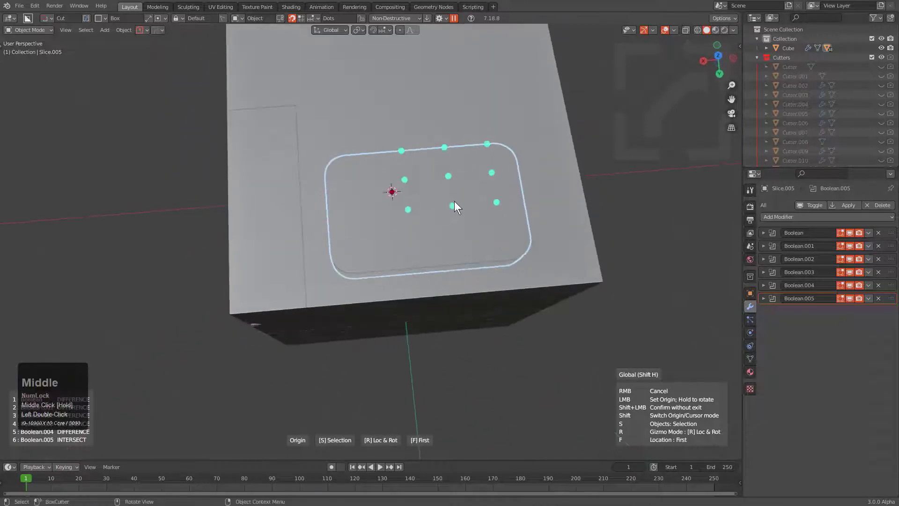
- Add a Hops Mirror modifier to the rounded slice and choose its axis
{"action": "left_click_drag", "start_coordinate": [330, 217], "coordinate": [456, 207]}
{"action": "key", "text": "f"}
{"action": "middle_click", "coordinate": [456, 206]}
{"action": "middle_click", "coordinate": [477, 193]}
{"action": "key", "text": "alt+x"}
{"action": "double_click", "coordinate": [490, 247]}
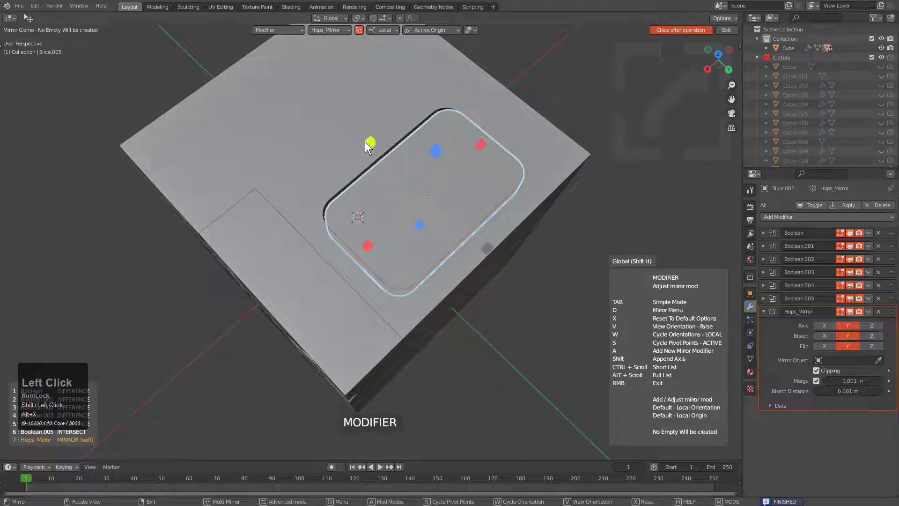
{"action": "left_click", "coordinate": [369, 140]}
{"action": "scroll", "scroll_direction": "up", "scroll_amount": 3}
{"action": "left_click_drag", "start_coordinate": [428, 200], "coordinate": [442, 176]}
- Add a planar Decimate to the rounded slice and place its origin on the surface
{"action": "key", "text": "q"}
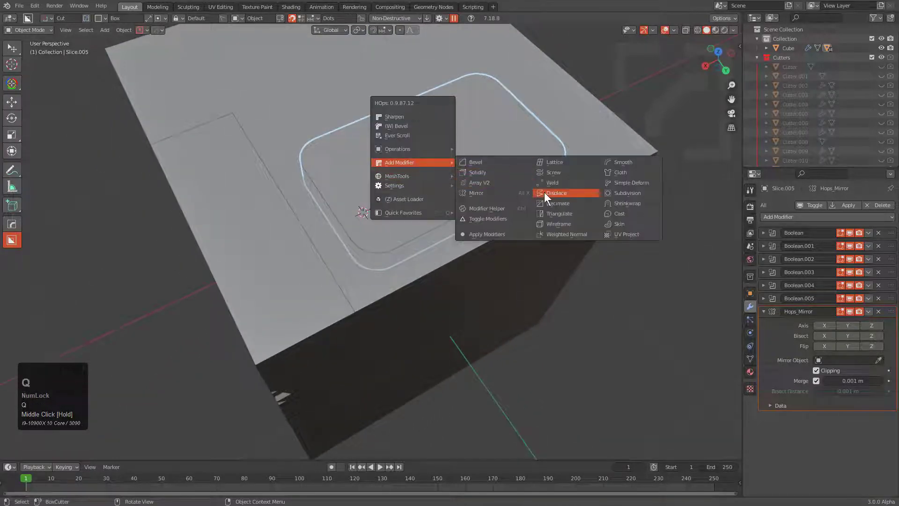
{"action": "left_click", "coordinate": [571, 204]}
{"action": "middle_click", "coordinate": [467, 183]}
{"action": "key", "text": "q"}
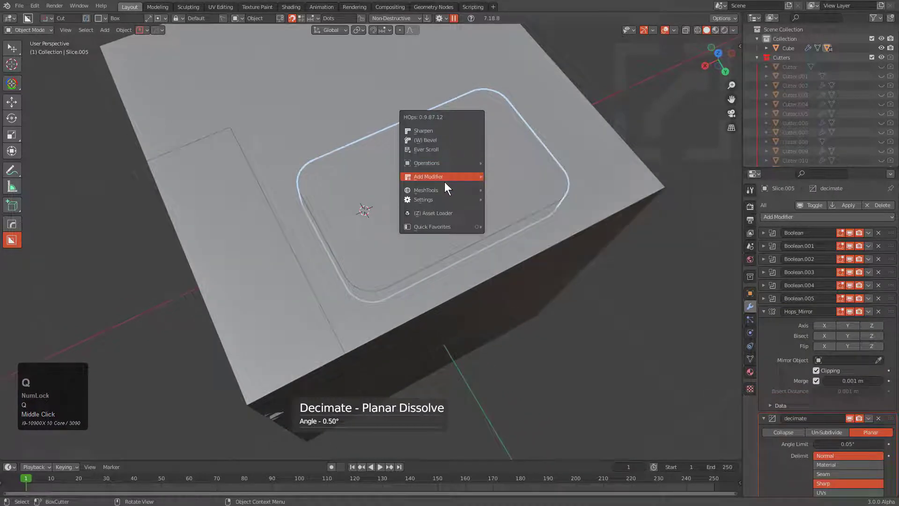
{"action": "left_click", "coordinate": [498, 200]}
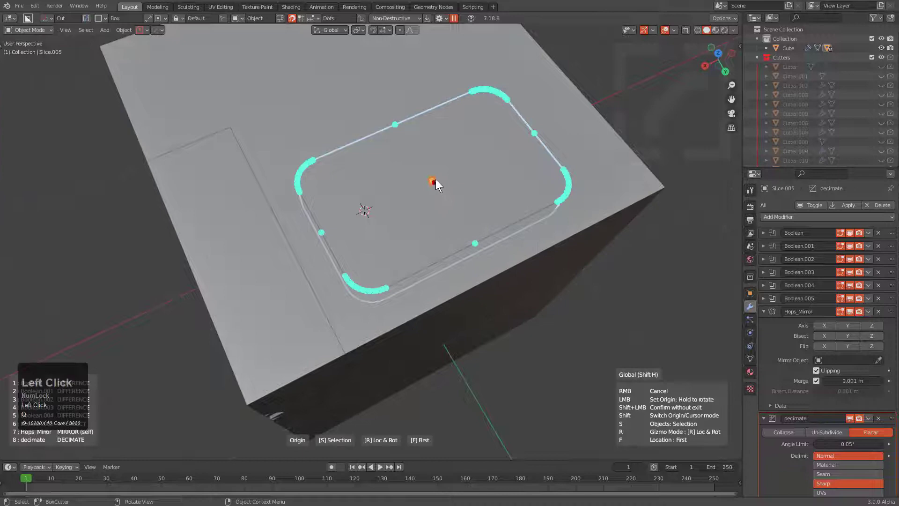
{"action": "left_click_drag", "start_coordinate": [437, 178], "coordinate": [440, 211]}
{"action": "middle_click", "coordinate": [435, 218]}
- Mirror the rounded slice along X and Y and confirm the mirror settings
{"action": "key", "text": "alt+x"}
{"action": "left_click", "coordinate": [389, 118]}
{"action": "key", "text": "alt+x"}
{"action": "left_click", "coordinate": [497, 122]}
{"action": "key", "text": "alt+a"}
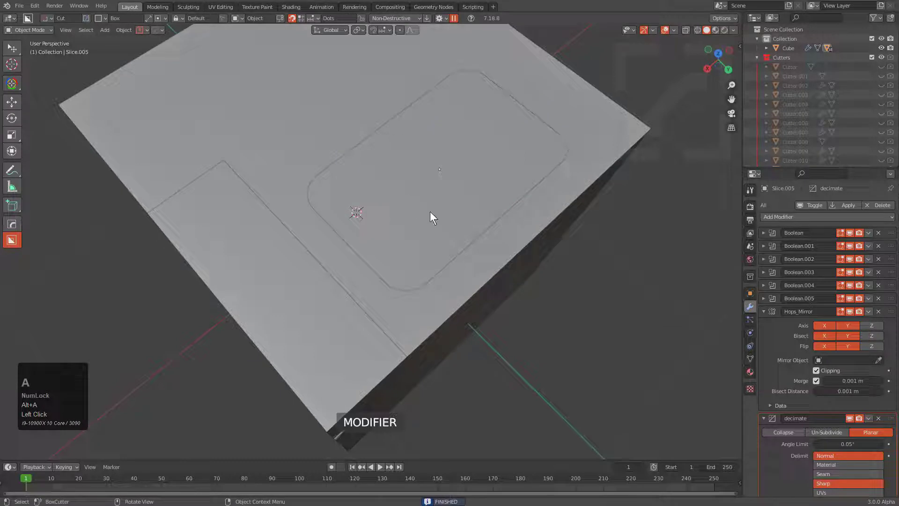
{"action": "left_click", "coordinate": [432, 217]}
- Cut a thin slot along the slice's edge, confirm it, and reselect the rounded slice
{"action": "key", "text": "d"}
{"action": "left_click", "coordinate": [378, 272]}
{"action": "left_click_drag", "start_coordinate": [423, 278], "coordinate": [445, 73]}
{"action": "key", "text": "g"}
{"action": "left_click", "coordinate": [443, 75]}
{"action": "key", "text": "KP_Decimal"}
{"action": "middle_click", "coordinate": [402, 180]}
{"action": "scroll", "scroll_direction": "up", "scroll_amount": 3}
{"action": "key", "text": "g"}
{"action": "left_click", "coordinate": [415, 238]}
- Cycle BoxCutter to Wedge Box and cut a mirrored wedge slot along the panel edge
{"action": "key", "text": "w"}
{"action": "key", "text": "w"}
{"action": "key", "text": "w"}
{"action": "key", "text": "w"}
{"action": "type", "text": "WWWWWWR"}
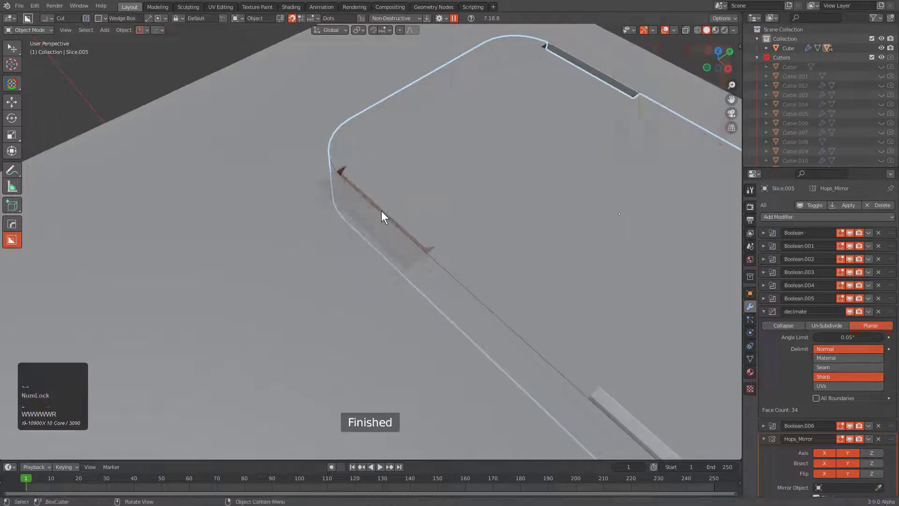
{"action": "left_click_drag", "start_coordinate": [456, 250], "coordinate": [454, 154]}
{"action": "scroll", "scroll_direction": "down", "scroll_amount": 3}
{"action": "middle_click", "coordinate": [499, 196]}
{"action": "middle_click", "coordinate": [458, 234]}
{"action": "scroll", "scroll_direction": "down", "scroll_amount": 3}
{"action": "key", "text": "alt+a"}
- Select the cube and slice a stepped panel from a side face, confirming it
{"action": "middle_click", "coordinate": [426, 186]}
{"action": "scroll", "scroll_direction": "down", "scroll_amount": 3}
{"action": "middle_click", "coordinate": [399, 206]}
{"action": "middle_click", "coordinate": [439, 235]}
{"action": "scroll", "scroll_direction": "down", "scroll_amount": 3}
{"action": "left_click", "coordinate": [430, 265]}
{"action": "middle_click", "coordinate": [435, 253]}
{"action": "key", "text": "d"}
{"action": "left_click", "coordinate": [415, 226]}
{"action": "left_click_drag", "start_coordinate": [492, 158], "coordinate": [386, 316]}
{"action": "key", "text": "x"}
{"action": "left_click", "coordinate": [417, 277]}
{"action": "key", "text": "q"}
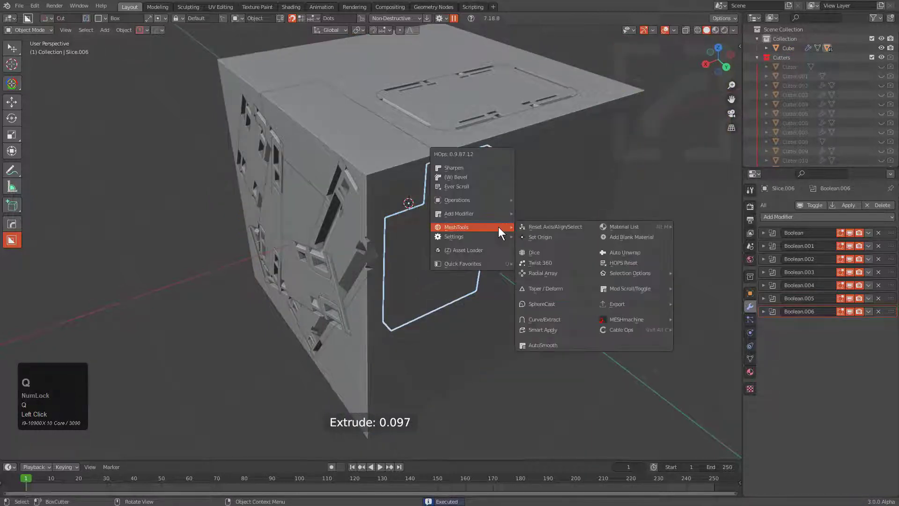
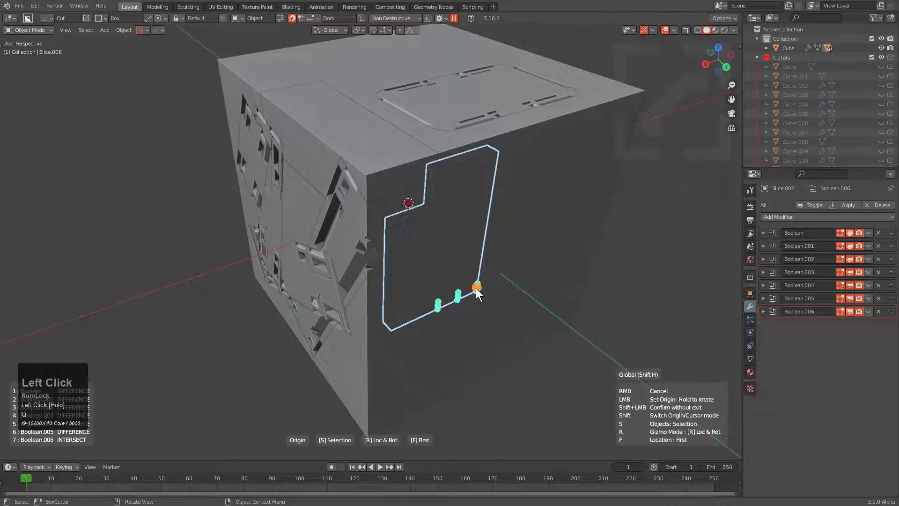
- Cancel Set Origin on the stepped side slice, leaving its origin unchanged
{"action": "right_click", "coordinate": [456, 229]}
{"action": "left_click", "coordinate": [456, 229]}
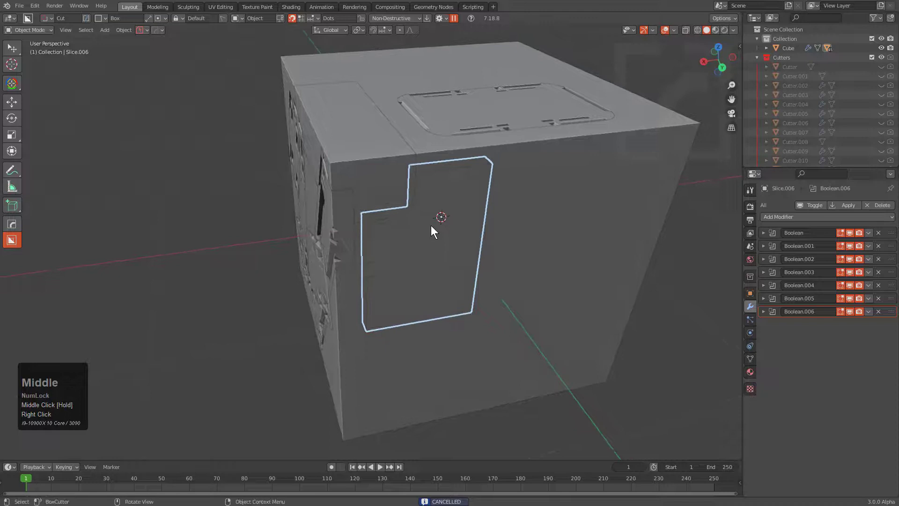
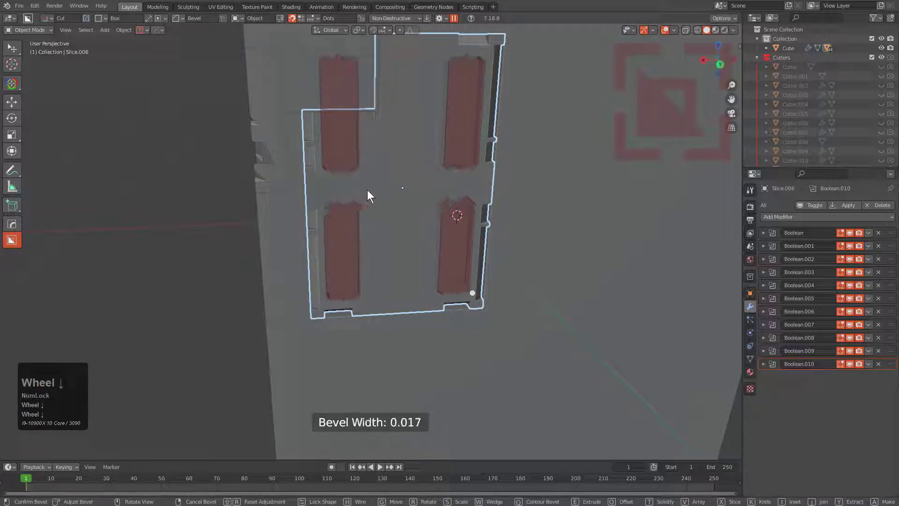
- Switch the four recess cutters to solidify with a thin shell thickness and confirm the outline frames
{"action": "key", "text": "t"}
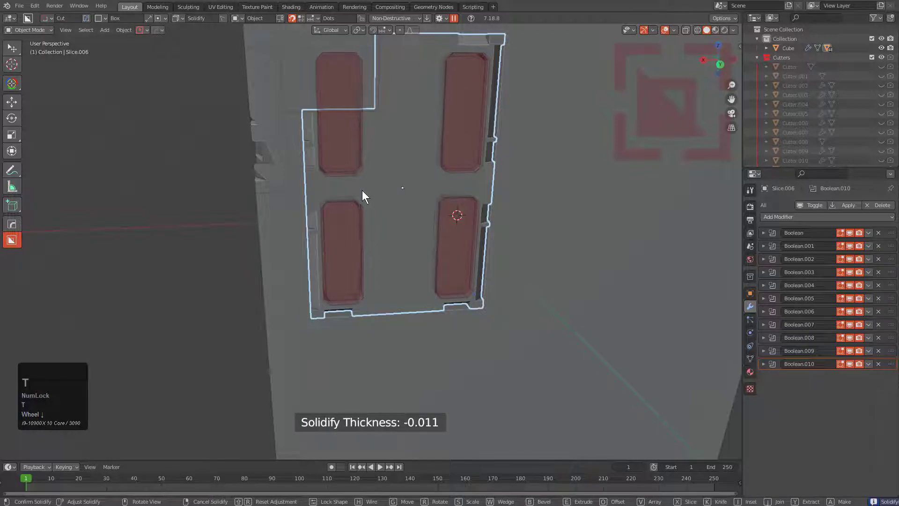
{"action": "key", "text": "alt+a"}
{"action": "scroll", "scroll_direction": "down", "scroll_amount": 3}
{"action": "left_click_drag", "start_coordinate": [459, 179], "coordinate": [456, 171]}
{"action": "double_click", "coordinate": [456, 171]}
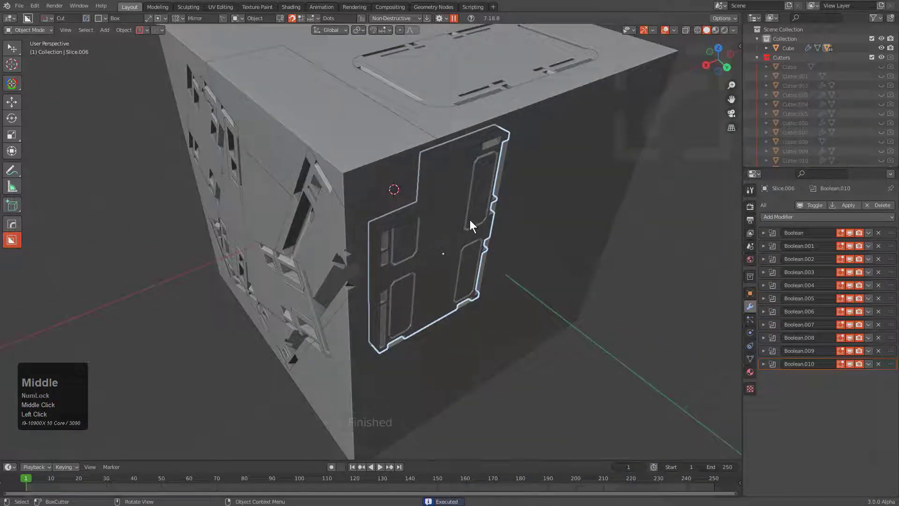
- Orbit and zoom around the cube to inspect the new hollow panel frames
{"action": "middle_click", "coordinate": [472, 234]}
{"action": "scroll", "scroll_direction": "down", "scroll_amount": 3}
{"action": "middle_click", "coordinate": [462, 251]}
{"action": "scroll", "scroll_direction": "down", "scroll_amount": 3}
{"action": "middle_click", "coordinate": [447, 239]}
{"action": "scroll", "scroll_direction": "down", "scroll_amount": 3}
{"action": "middle_click", "coordinate": [400, 223]}
{"action": "middle_click", "coordinate": [422, 207]}
{"action": "scroll", "scroll_direction": "down", "scroll_amount": 3}
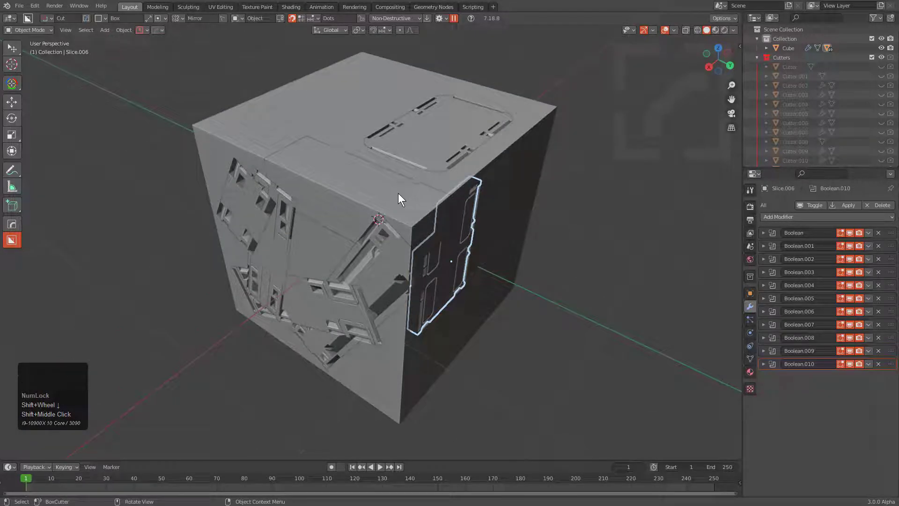